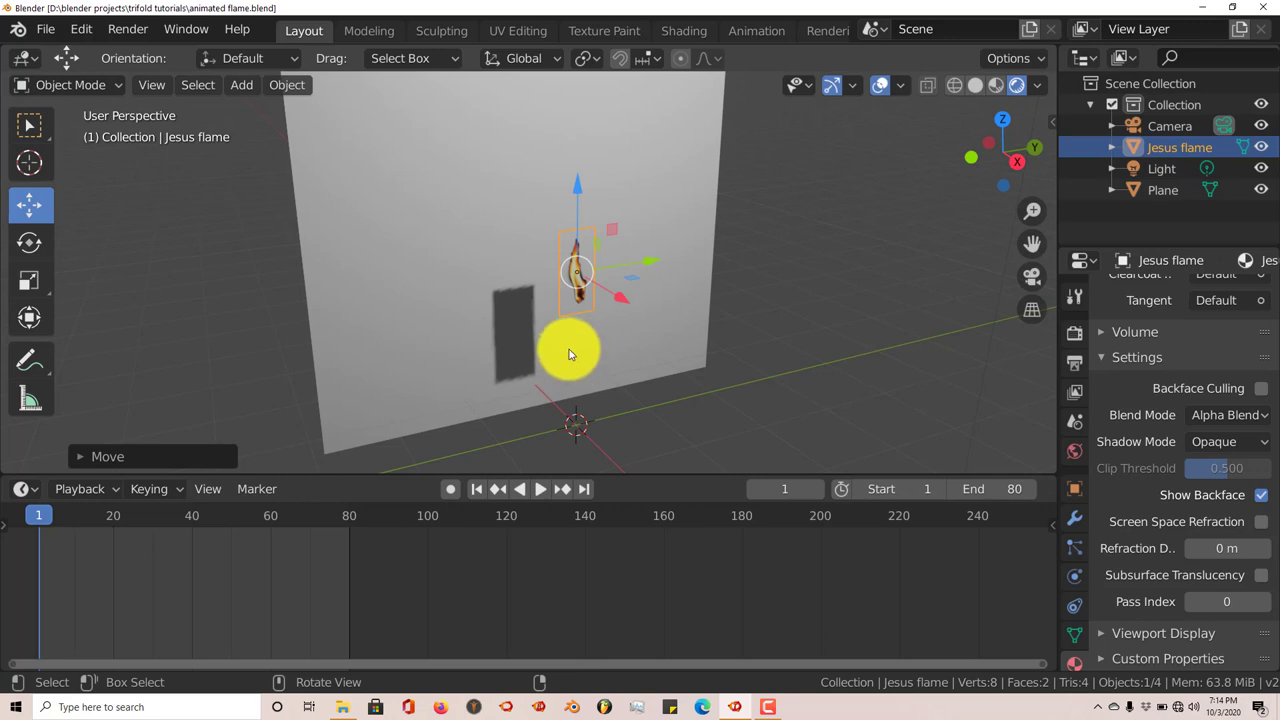
Set the Jesus flame material's Shadow Mode to Alpha Hashed so shadows respect transparency
{"action": "scroll", "scroll_direction": "up", "scroll_amount": 3}
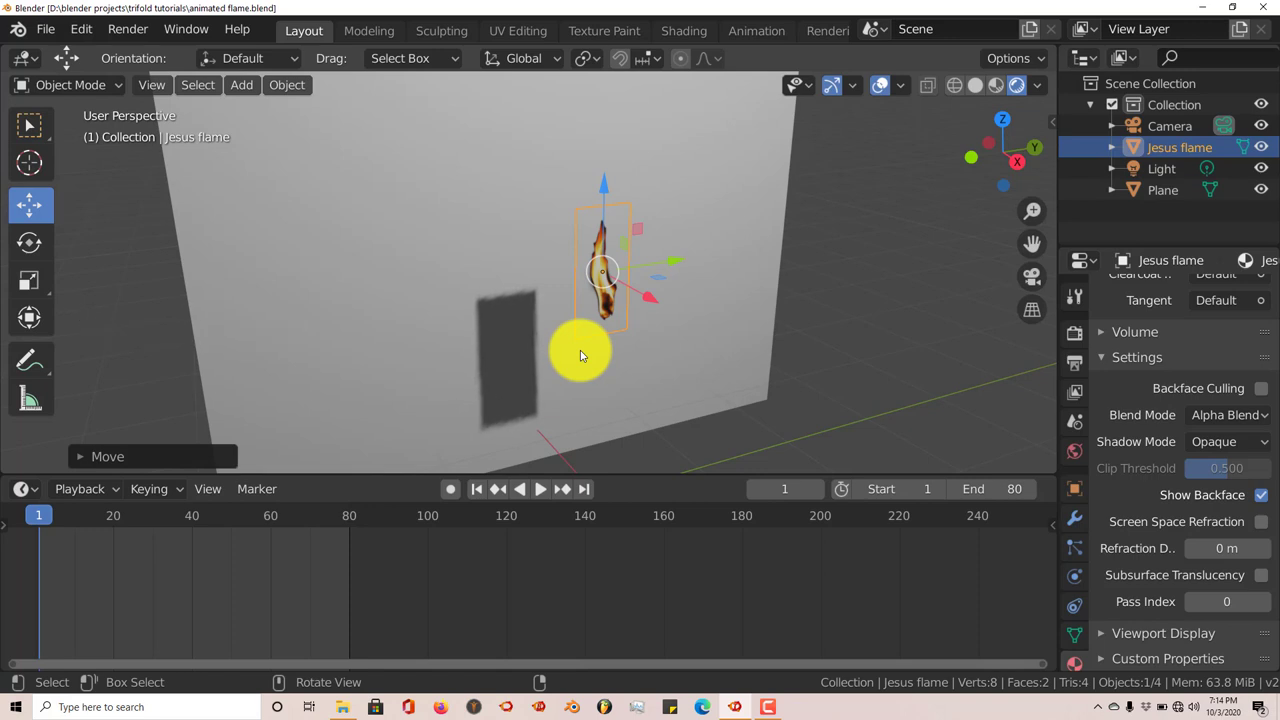
{"action": "scroll", "scroll_direction": "down", "scroll_amount": 3}
{"action": "scroll", "scroll_direction": "down", "scroll_amount": 3}
{"action": "scroll", "scroll_direction": "up", "scroll_amount": 3}
{"action": "scroll", "scroll_direction": "down", "scroll_amount": 3}
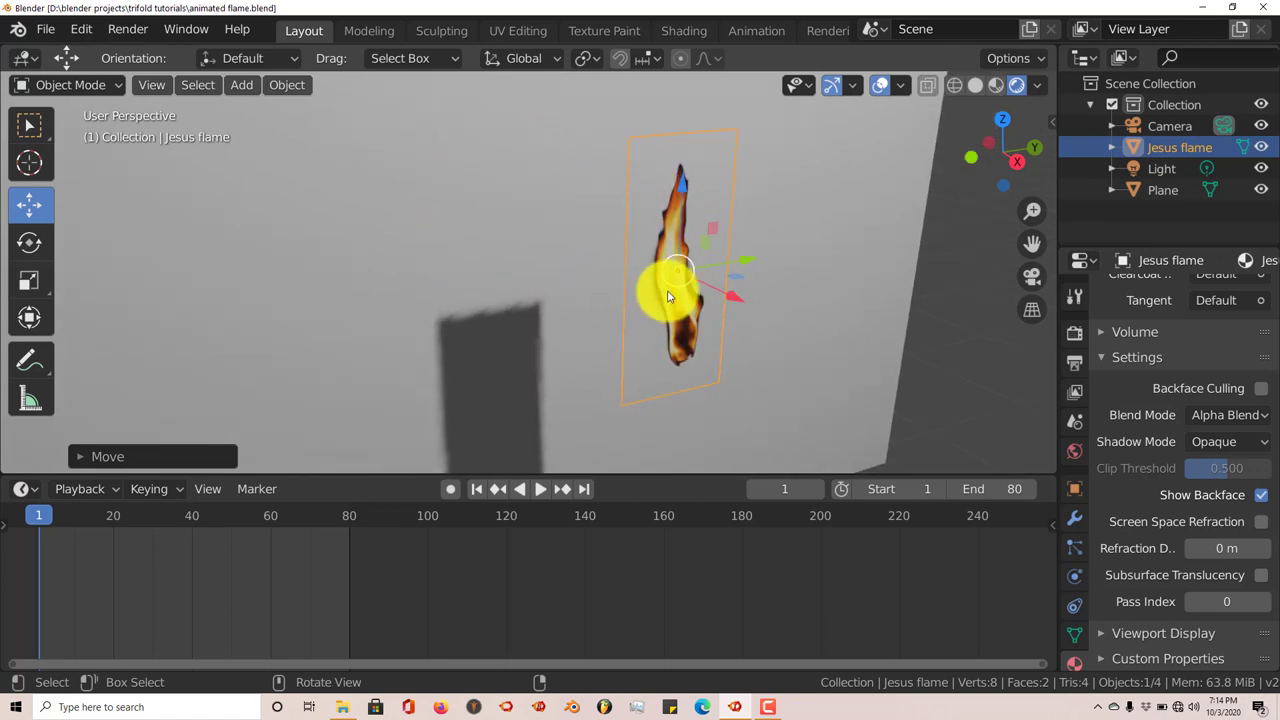
{"action": "scroll", "scroll_direction": "down", "scroll_amount": 3}
{"action": "scroll", "scroll_direction": "down", "scroll_amount": 3}
{"action": "middle_click", "coordinate": [608, 322]}
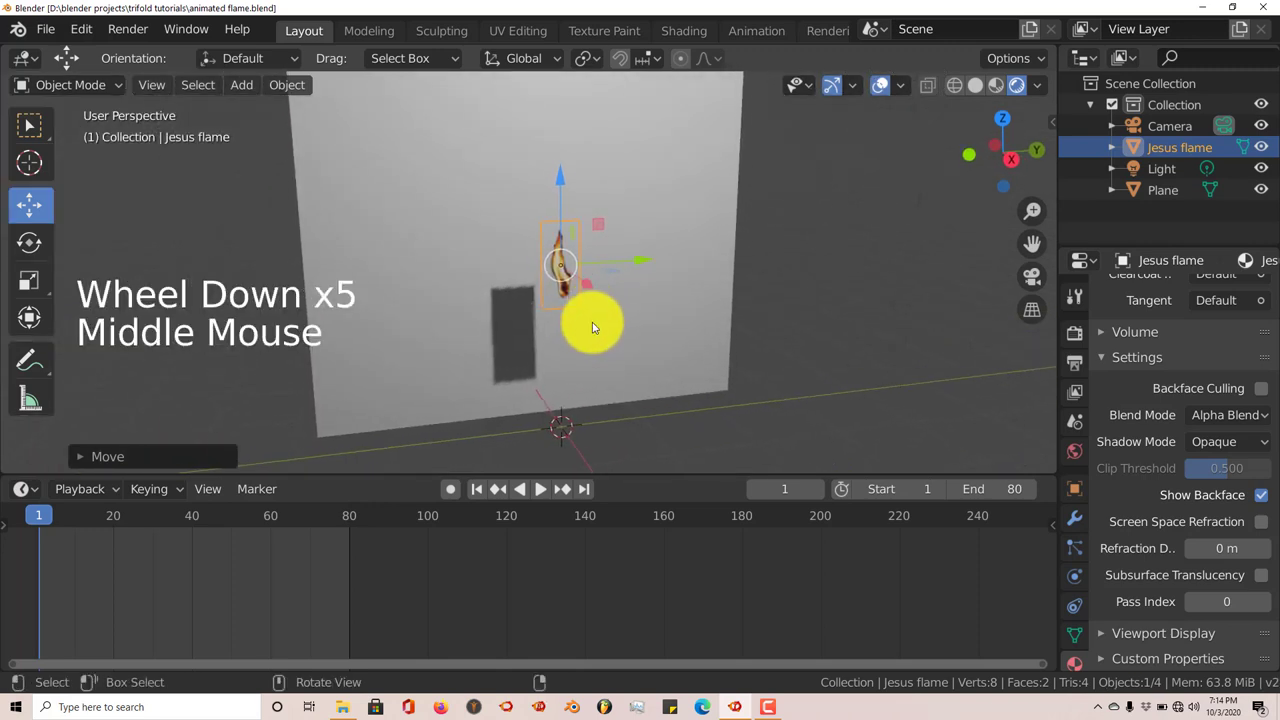
{"action": "scroll", "scroll_direction": "down", "scroll_amount": 3}
{"action": "scroll", "scroll_direction": "up", "scroll_amount": 3}
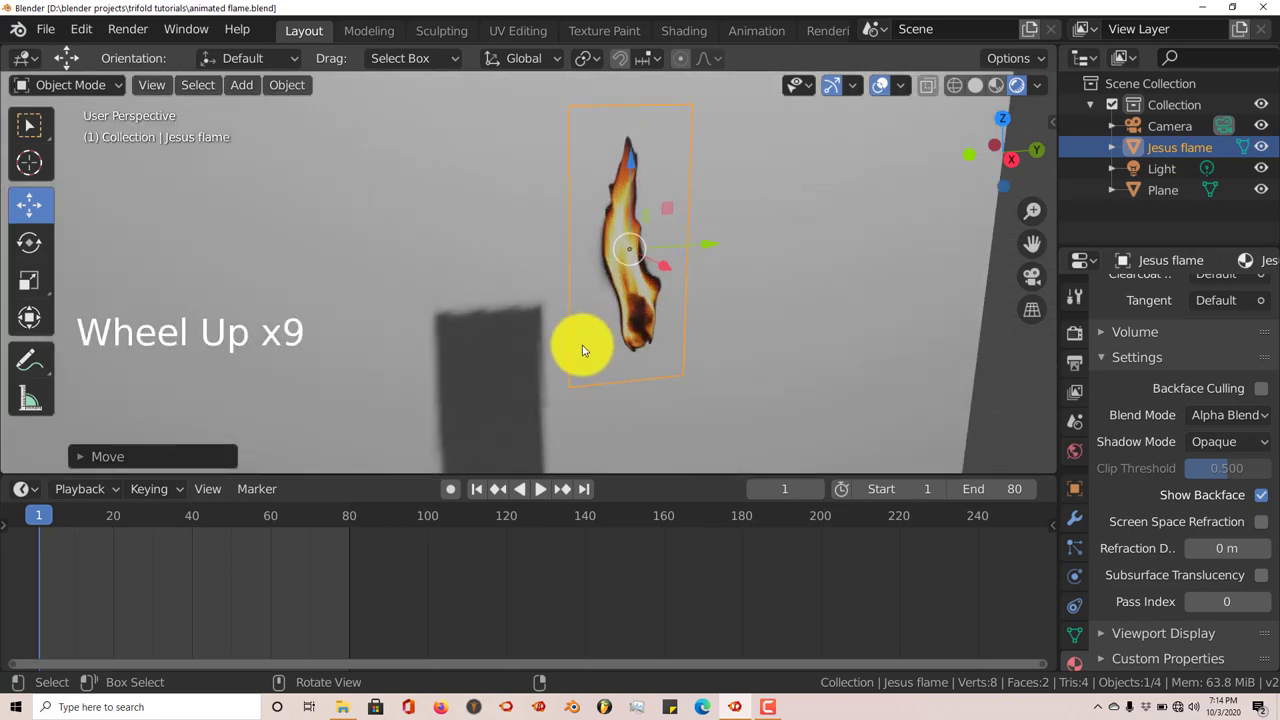
{"action": "scroll", "scroll_direction": "down", "scroll_amount": 3}
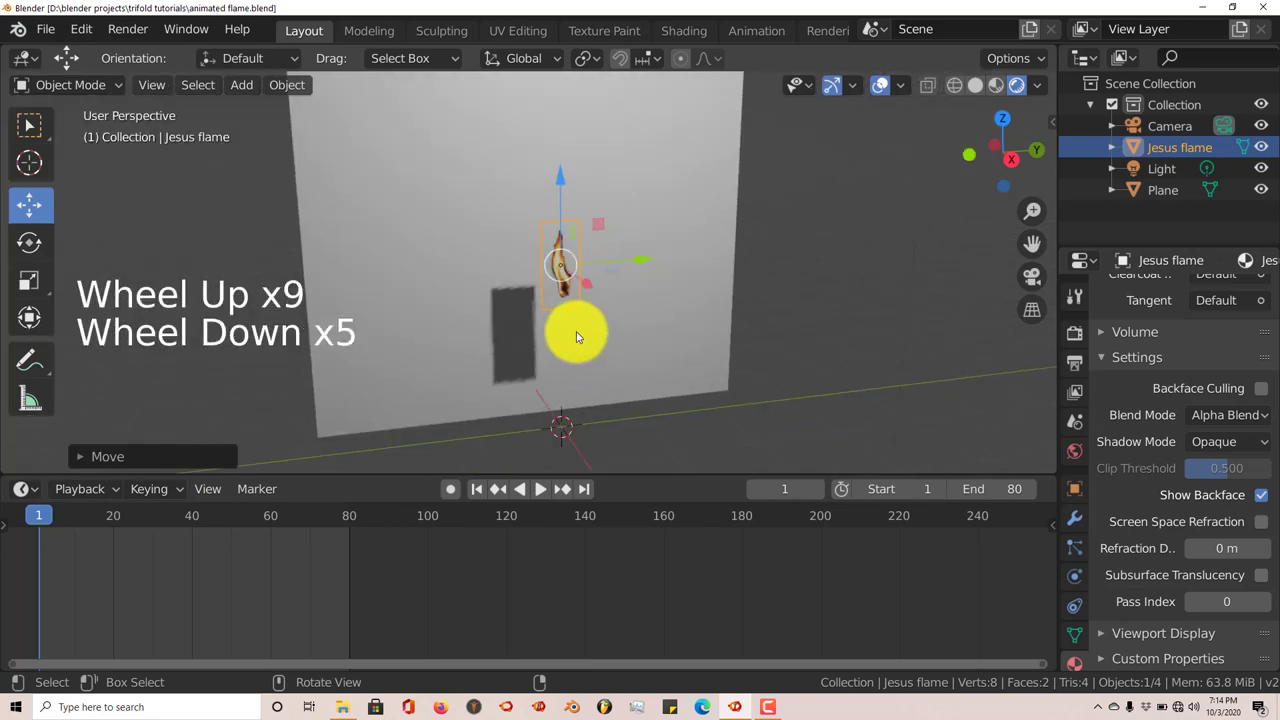
{"action": "scroll", "scroll_direction": "up", "scroll_amount": 3}
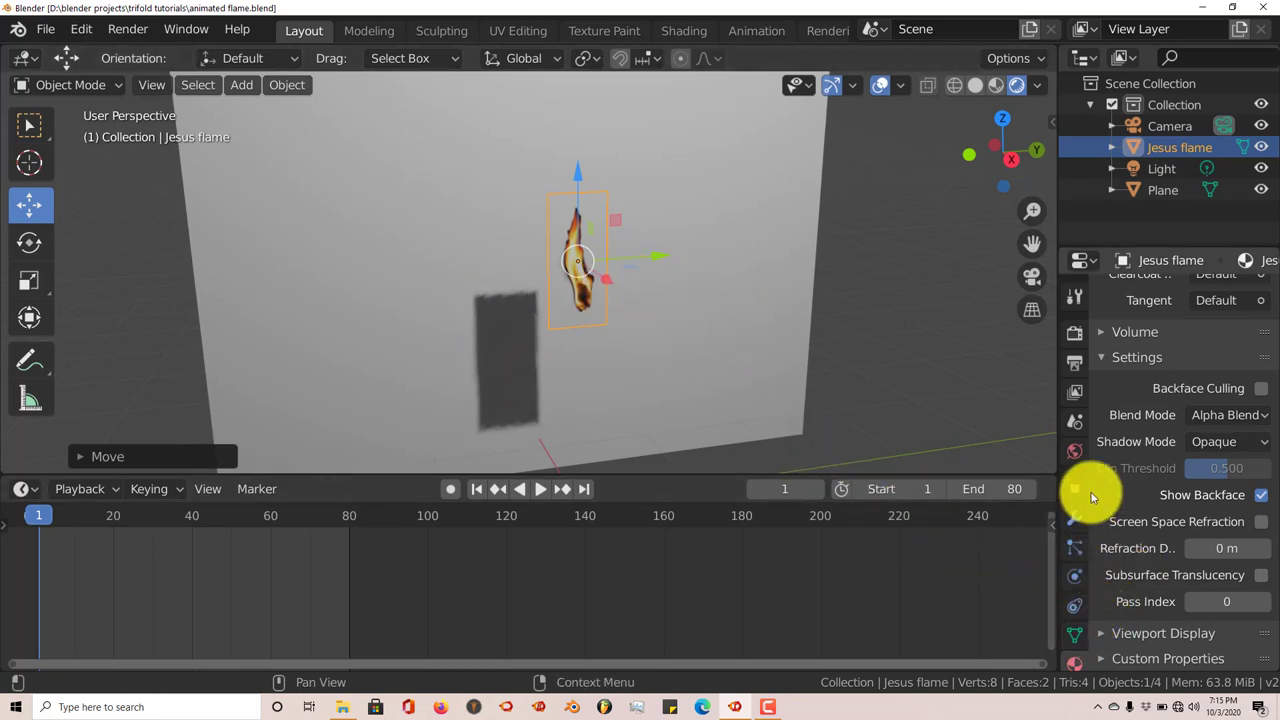
{"action": "scroll", "scroll_direction": "down", "scroll_amount": 3}
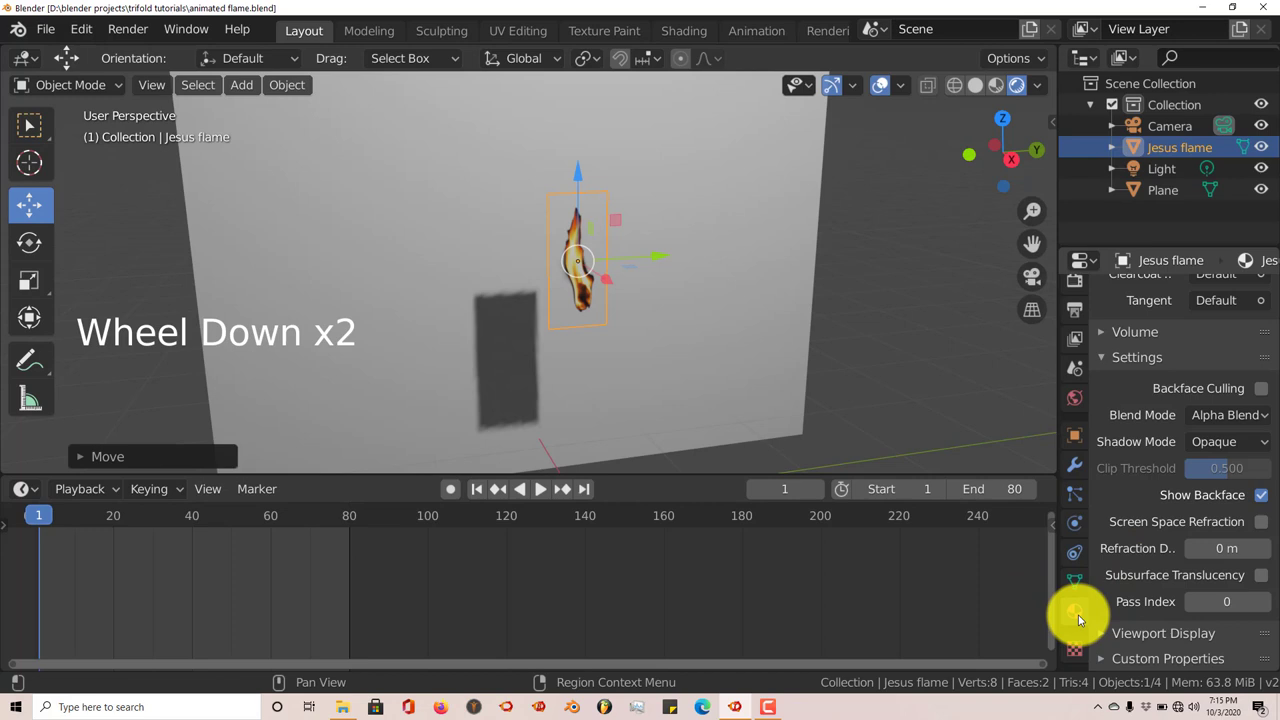
{"action": "left_click", "coordinate": [1233, 453]}
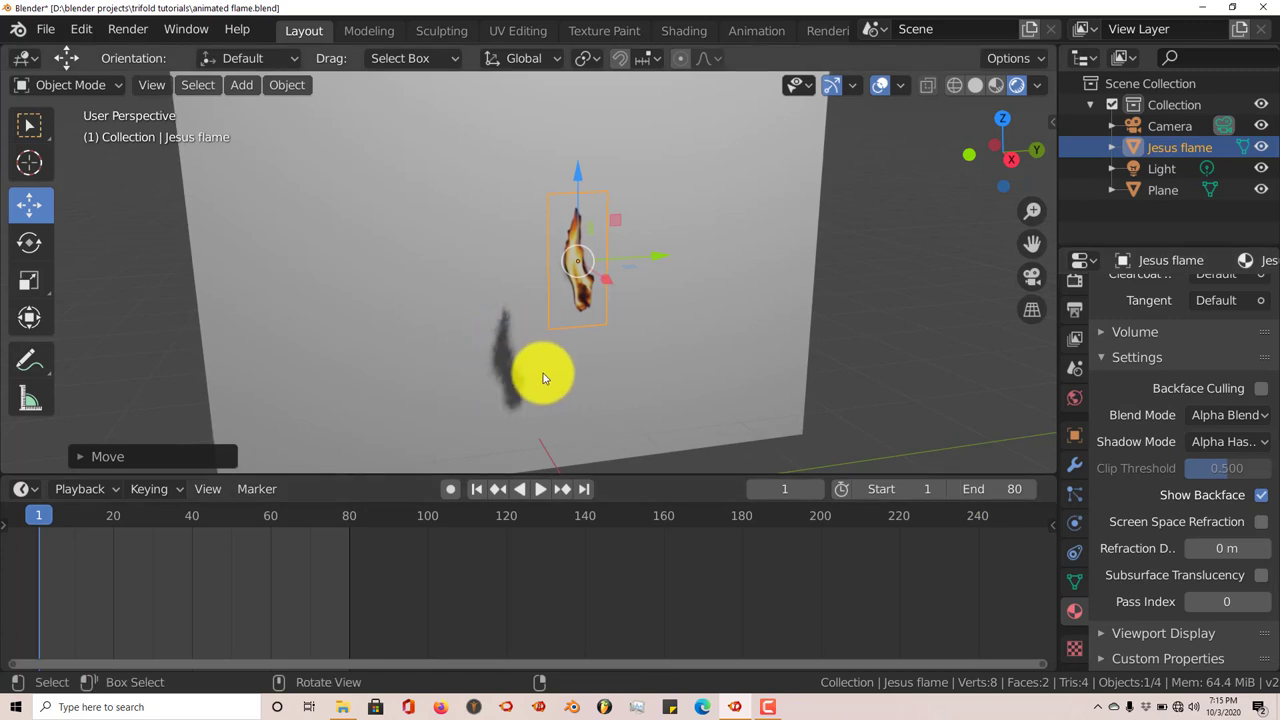
Select the Light object to show its point-light properties
{"action": "scroll", "scroll_direction": "down", "scroll_amount": 3}
{"action": "middle_click", "coordinate": [599, 342]}
{"action": "left_click", "coordinate": [656, 186]}
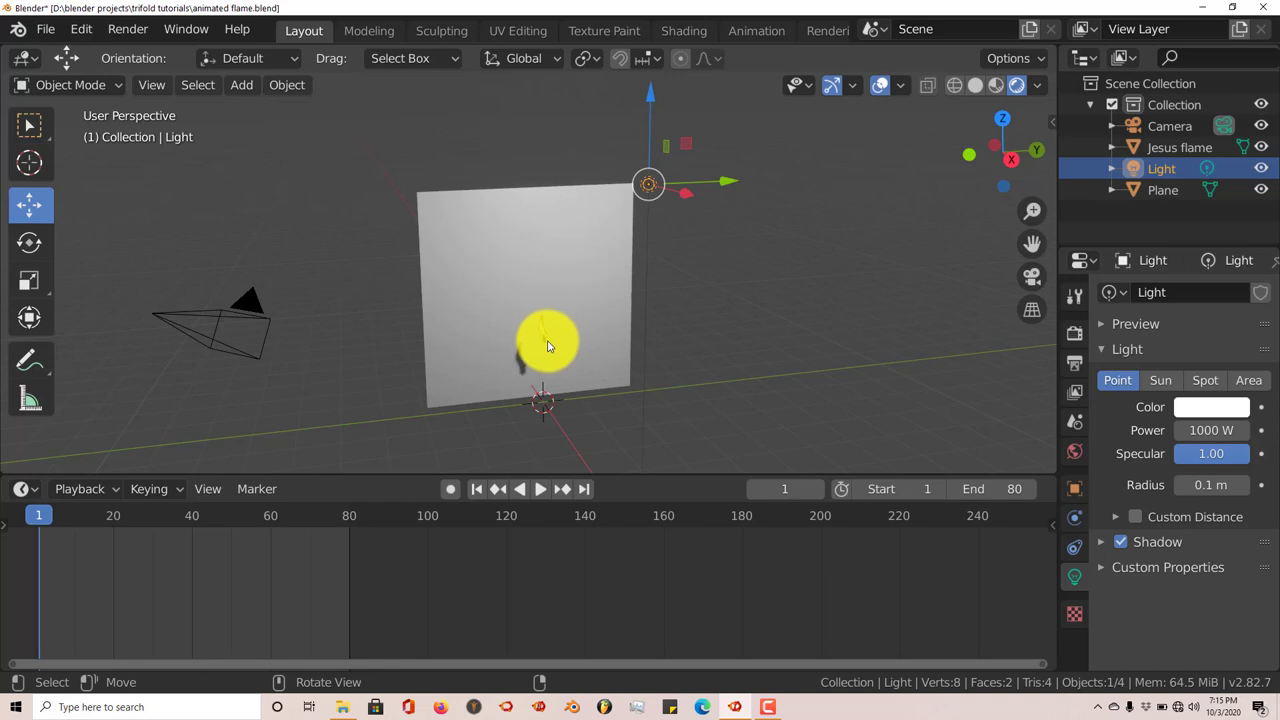
Delete the Light from the scene and frame the view back on the Jesus flame plane
{"action": "key", "text": "Delete"}
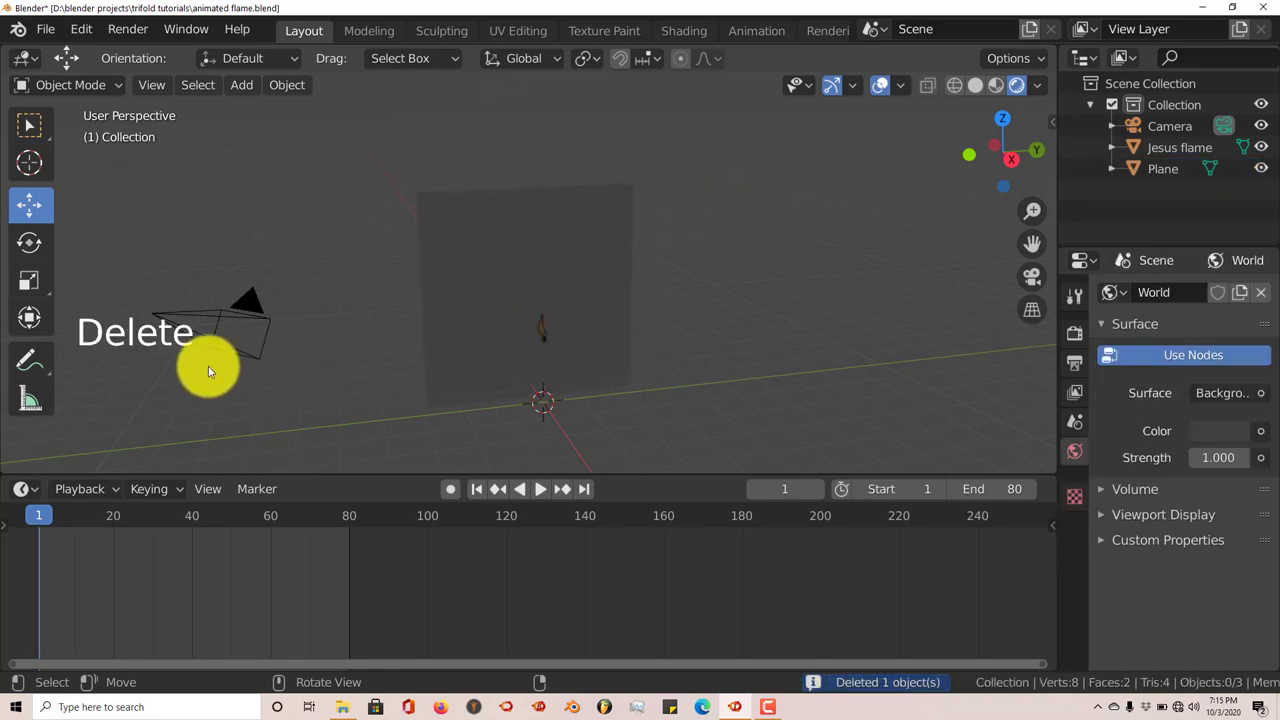
{"action": "scroll", "scroll_direction": "up", "scroll_amount": 3}
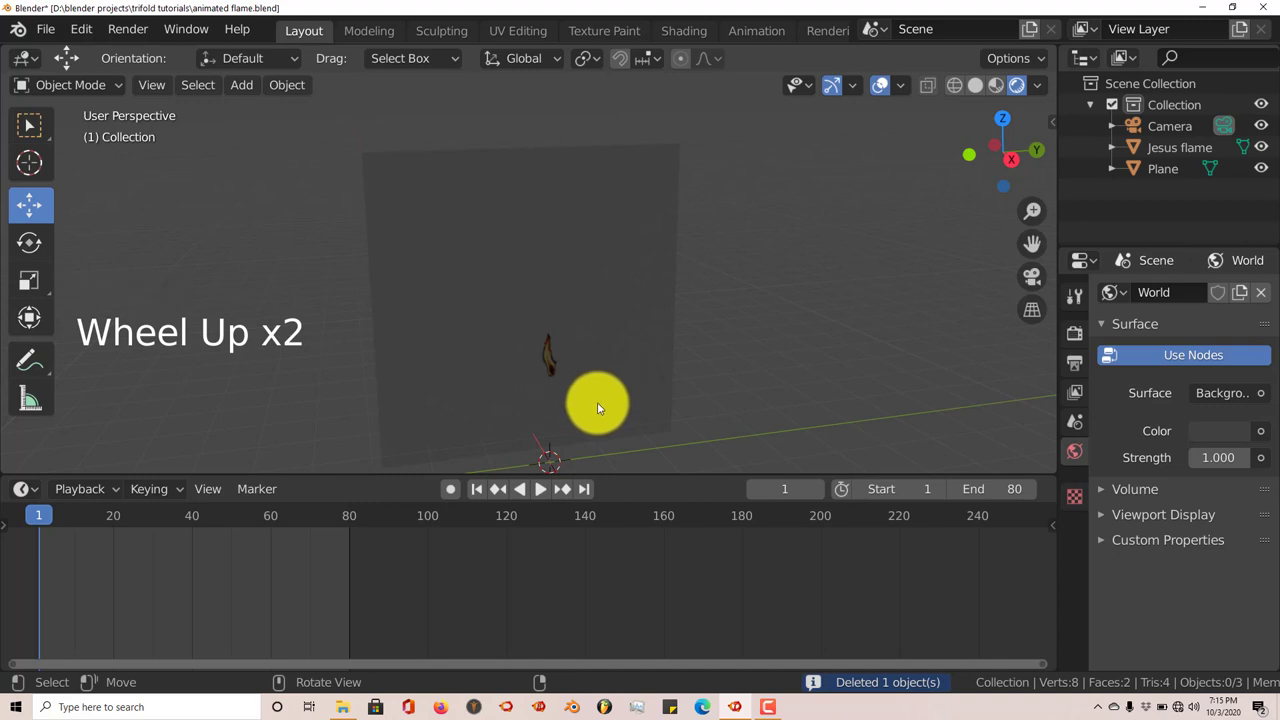
{"action": "middle_click", "coordinate": [587, 407]}
{"action": "scroll", "scroll_direction": "up", "scroll_amount": 3}
{"action": "left_click", "coordinate": [654, 342]}
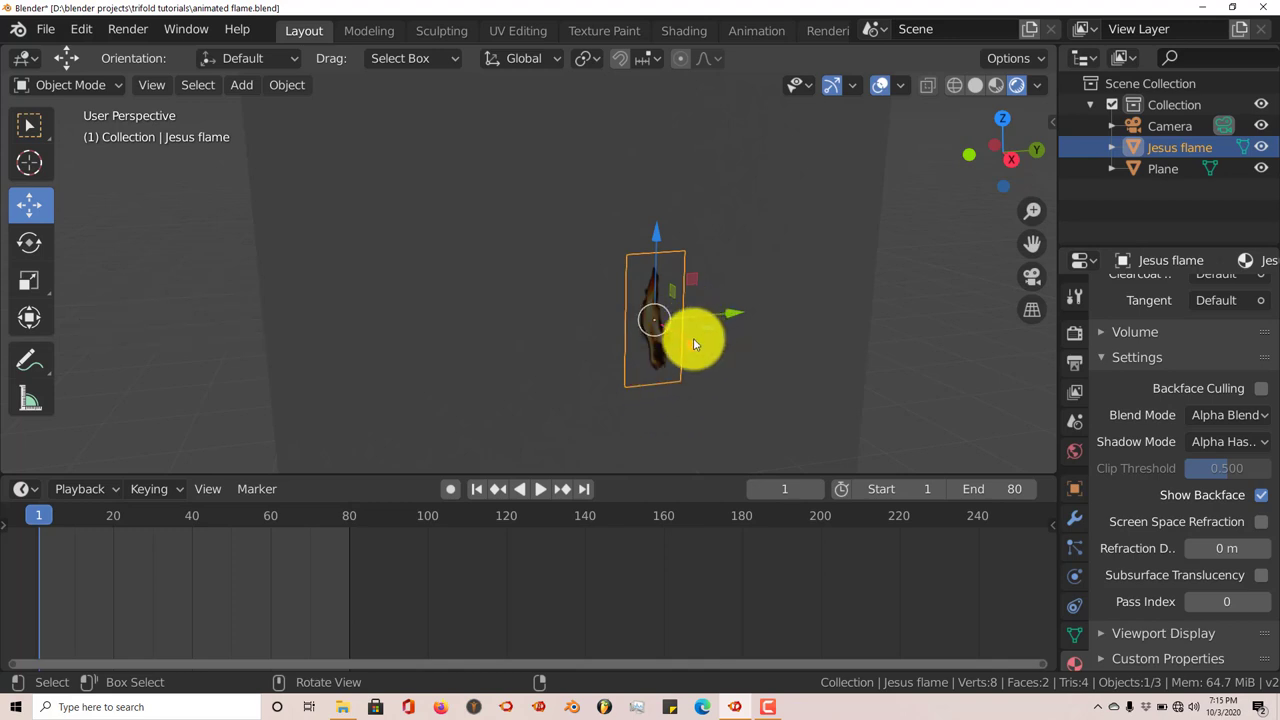
{"action": "key", "text": "Tab"}
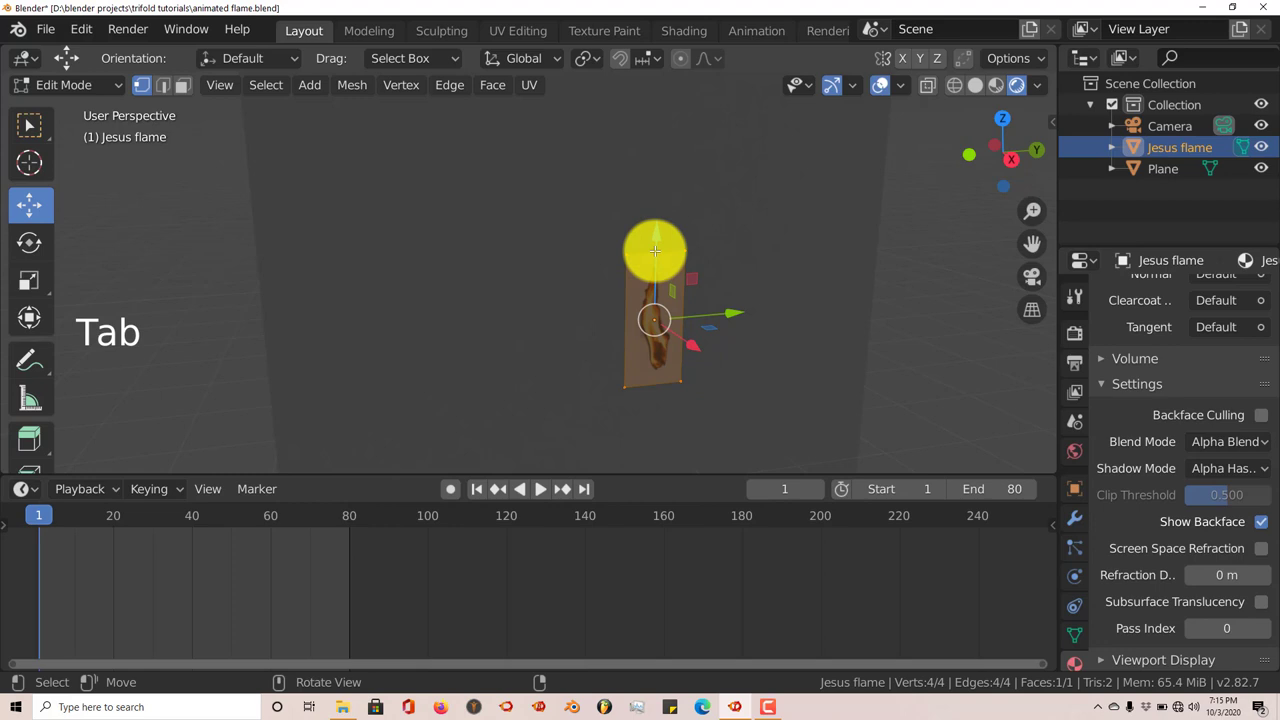
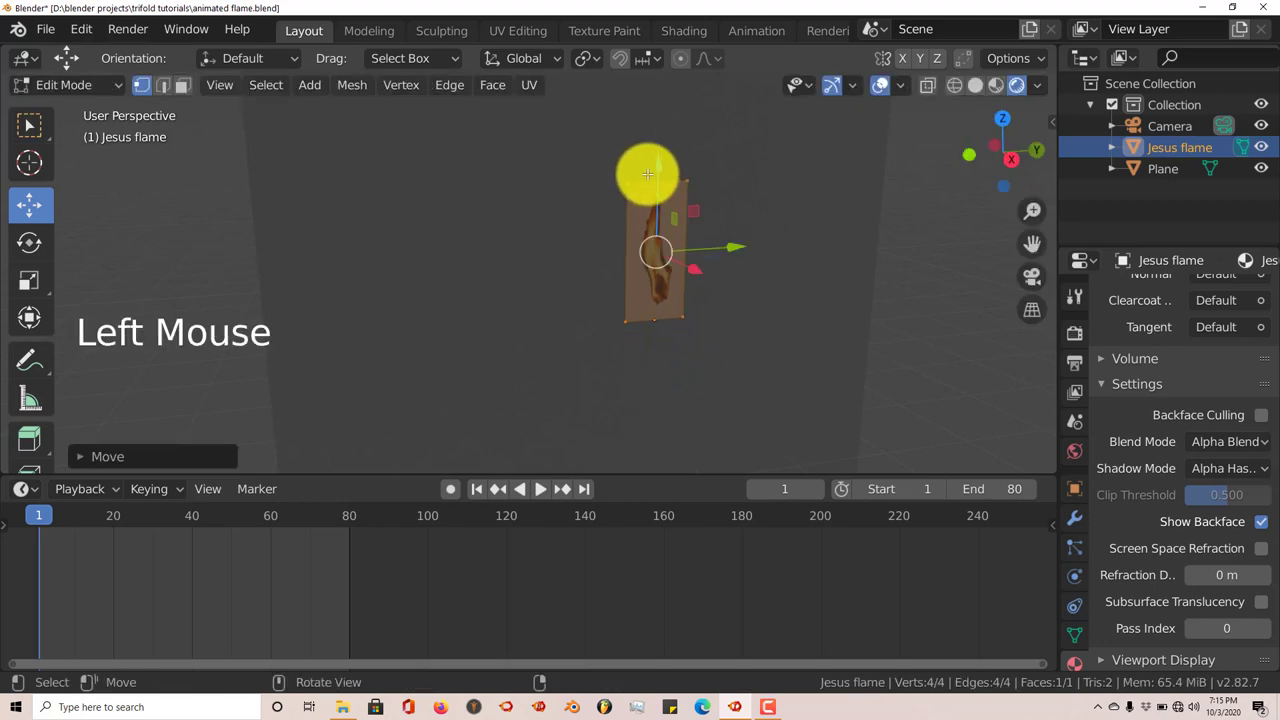
{"action": "key", "text": "Tab"}
{"action": "scroll", "scroll_direction": "down", "scroll_amount": 3}
{"action": "scroll", "scroll_direction": "up", "scroll_amount": 3}
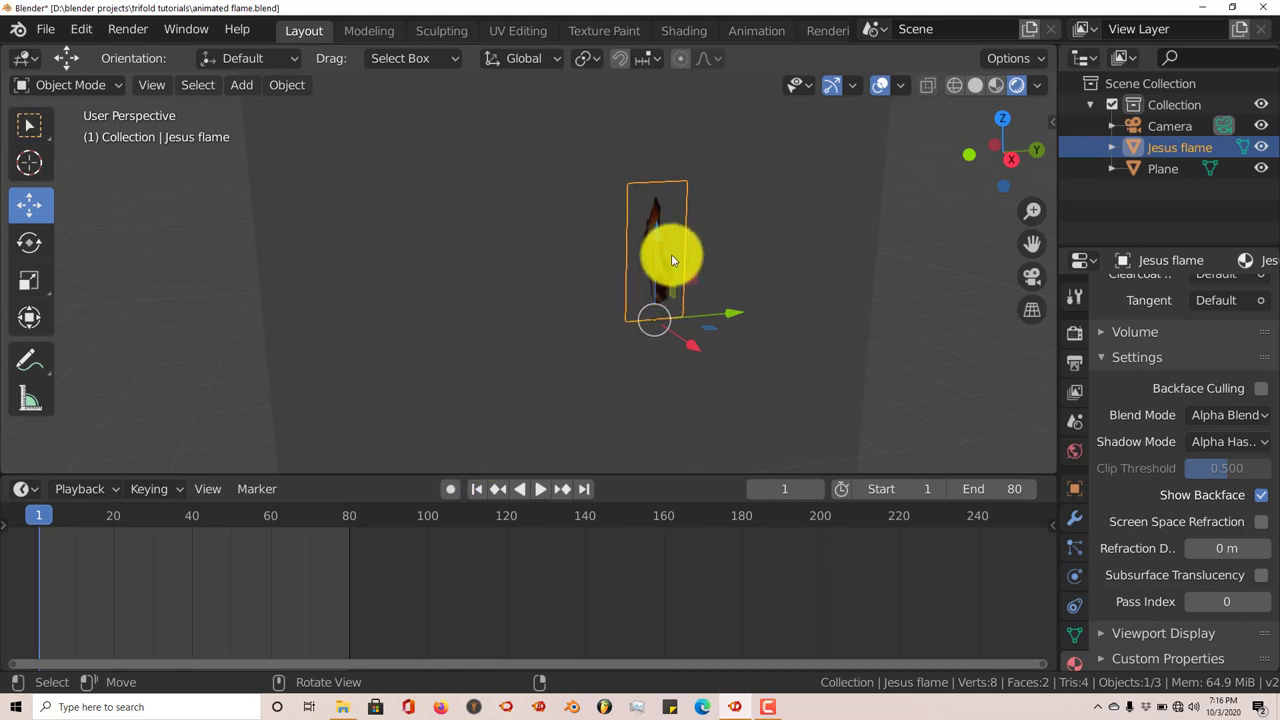
Insert Scale keyframes for Jesus flame at frames 1, 20, 40, 60 and 80 with differing sizes
{"action": "key", "text": "i"}
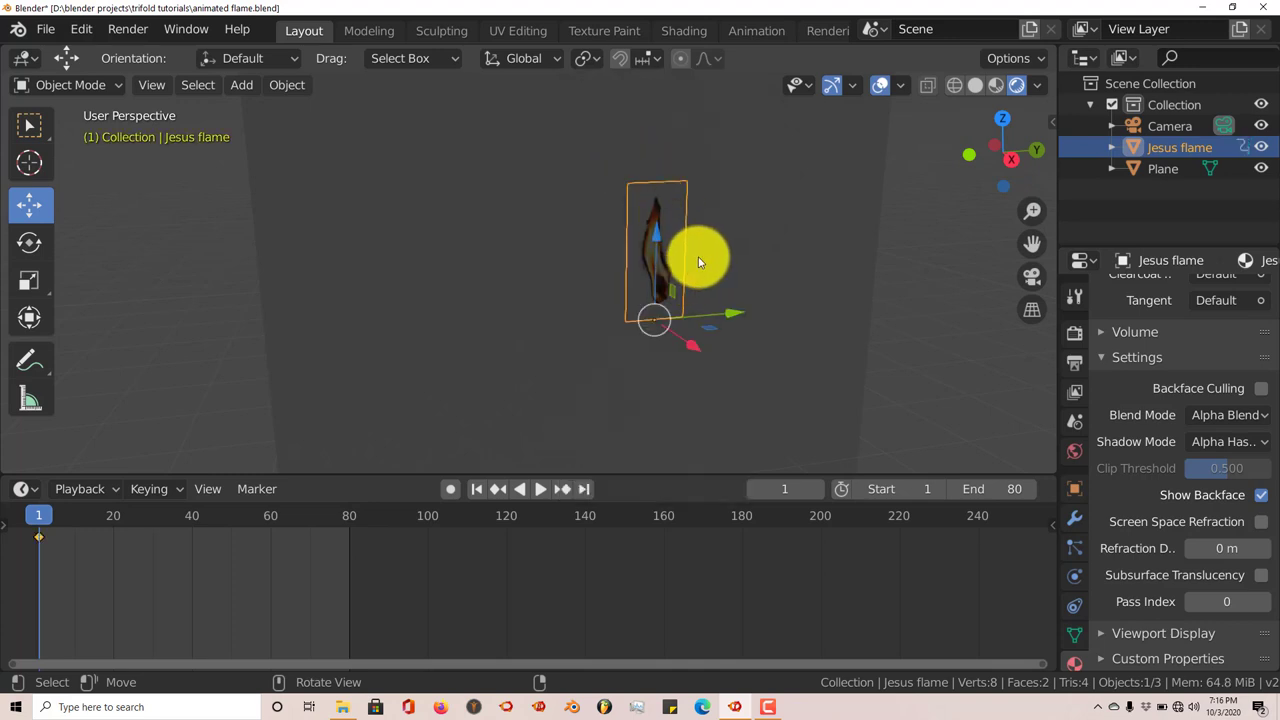
{"action": "left_click", "coordinate": [119, 524]}
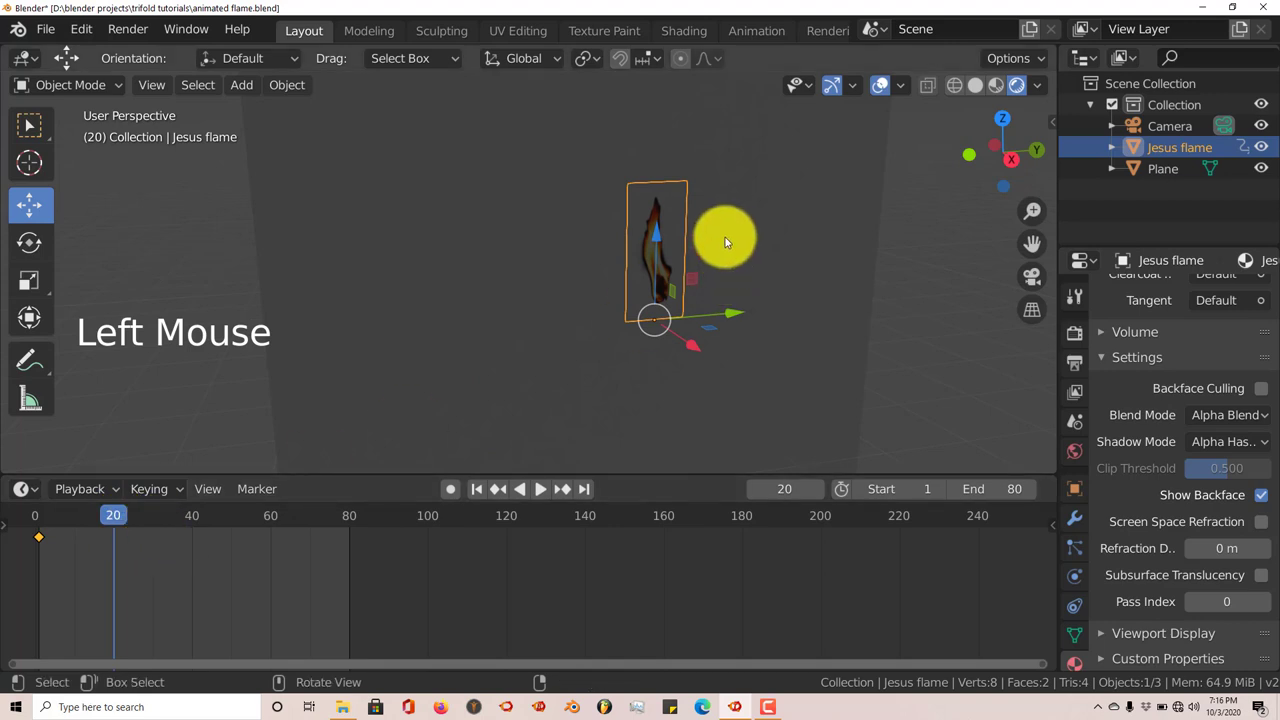
{"action": "key", "text": "s"}
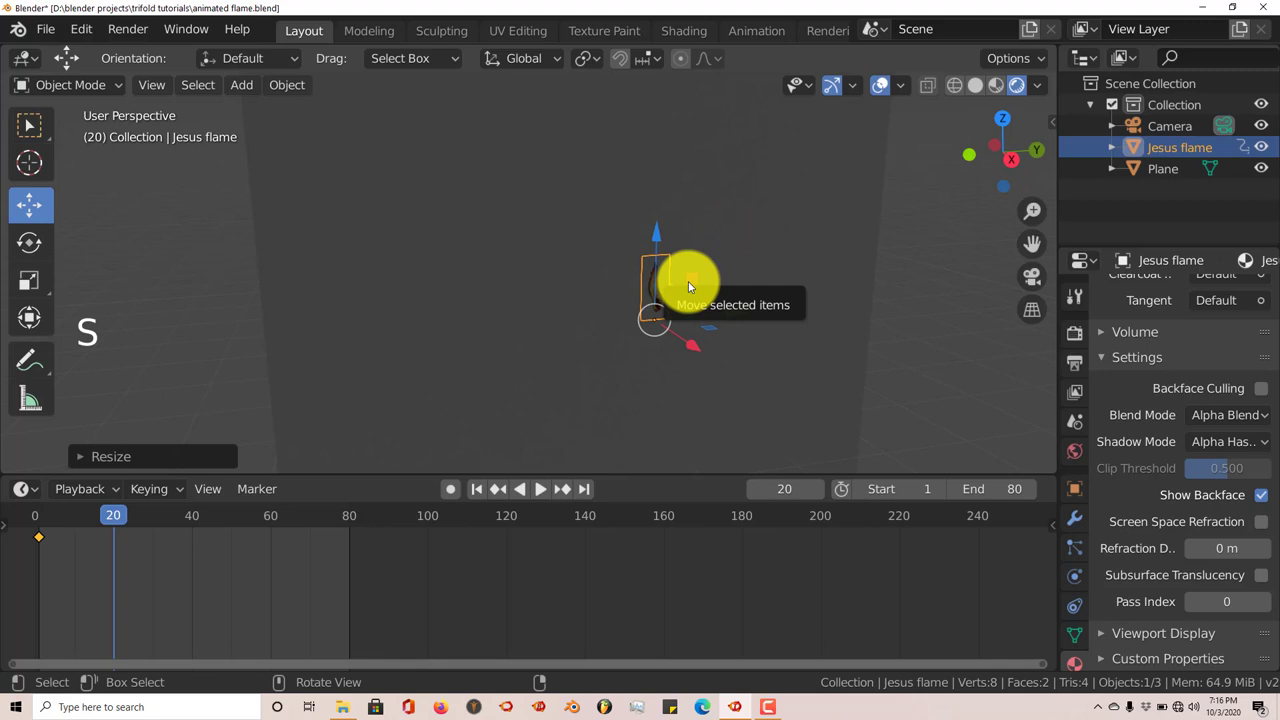
{"action": "key", "text": "i"}
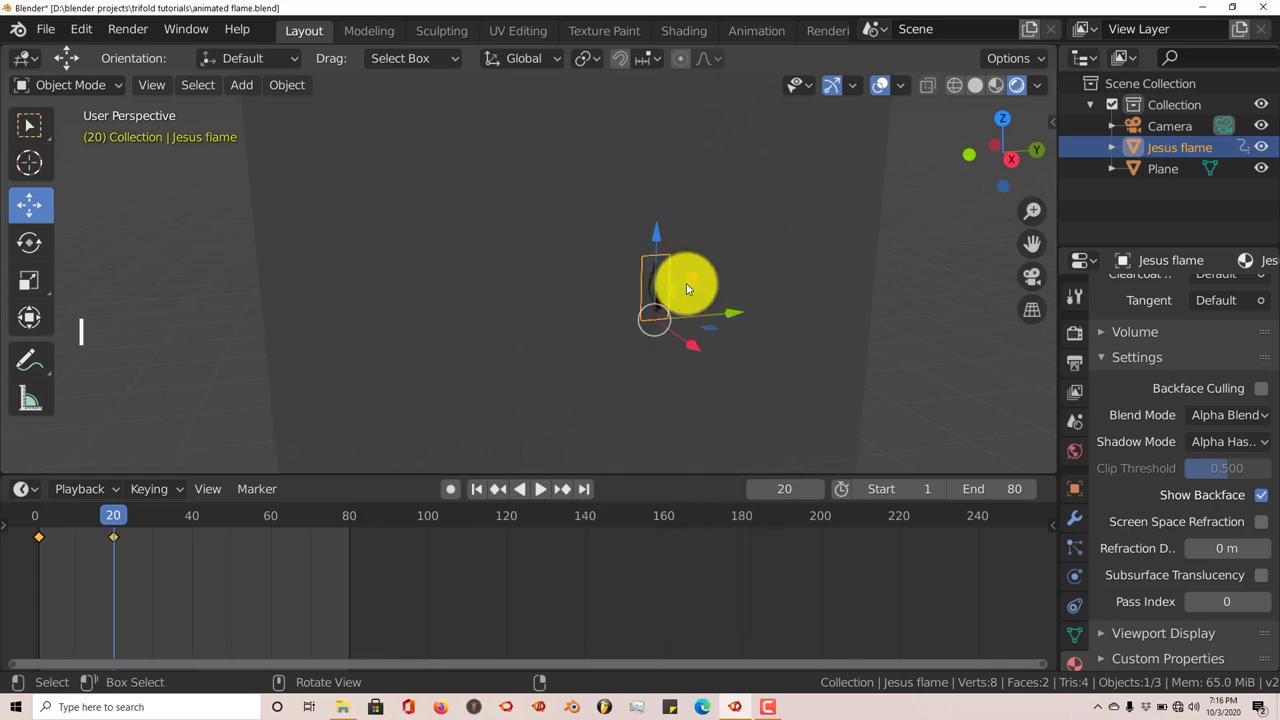
{"action": "left_click", "coordinate": [198, 526]}
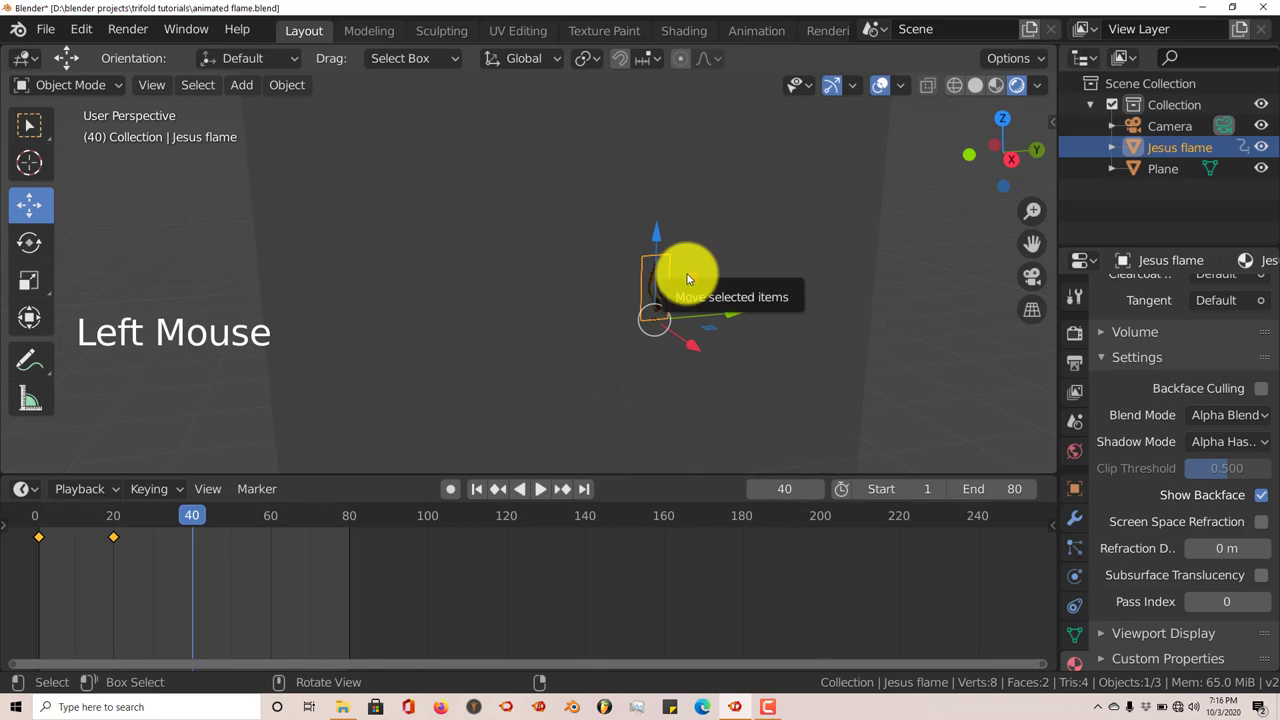
{"action": "key", "text": "s"}
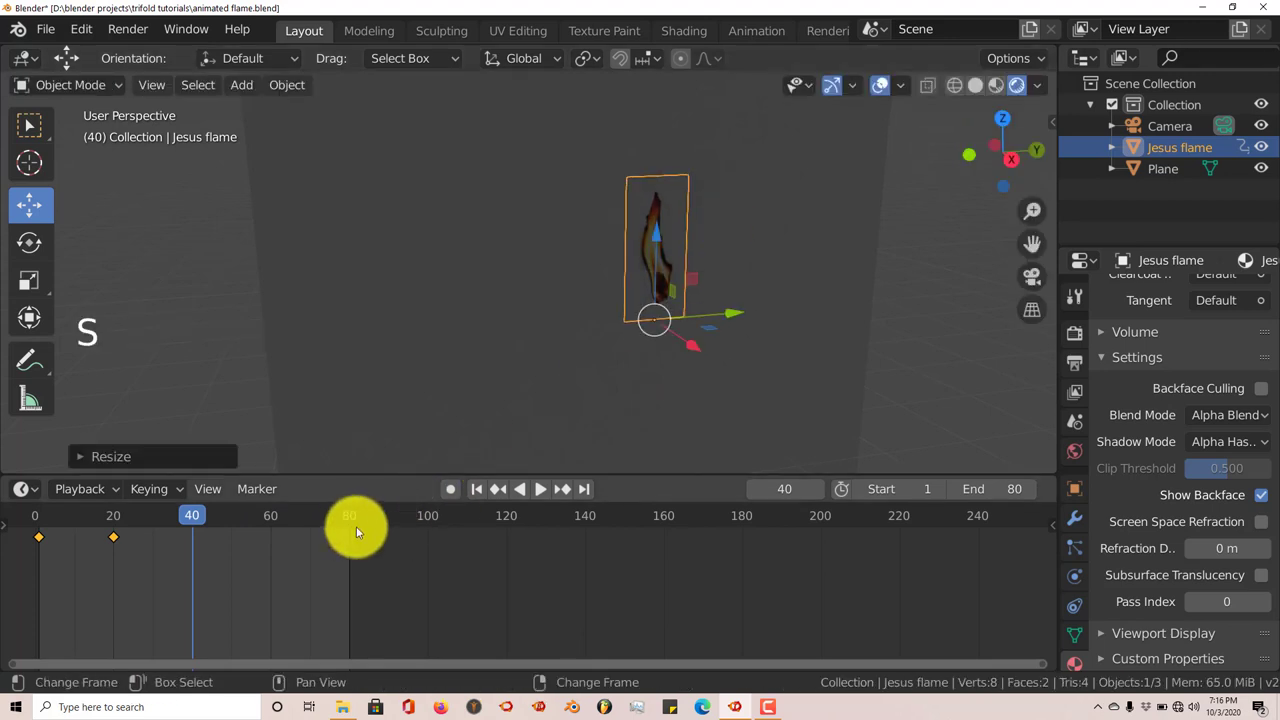
{"action": "key", "text": "i"}
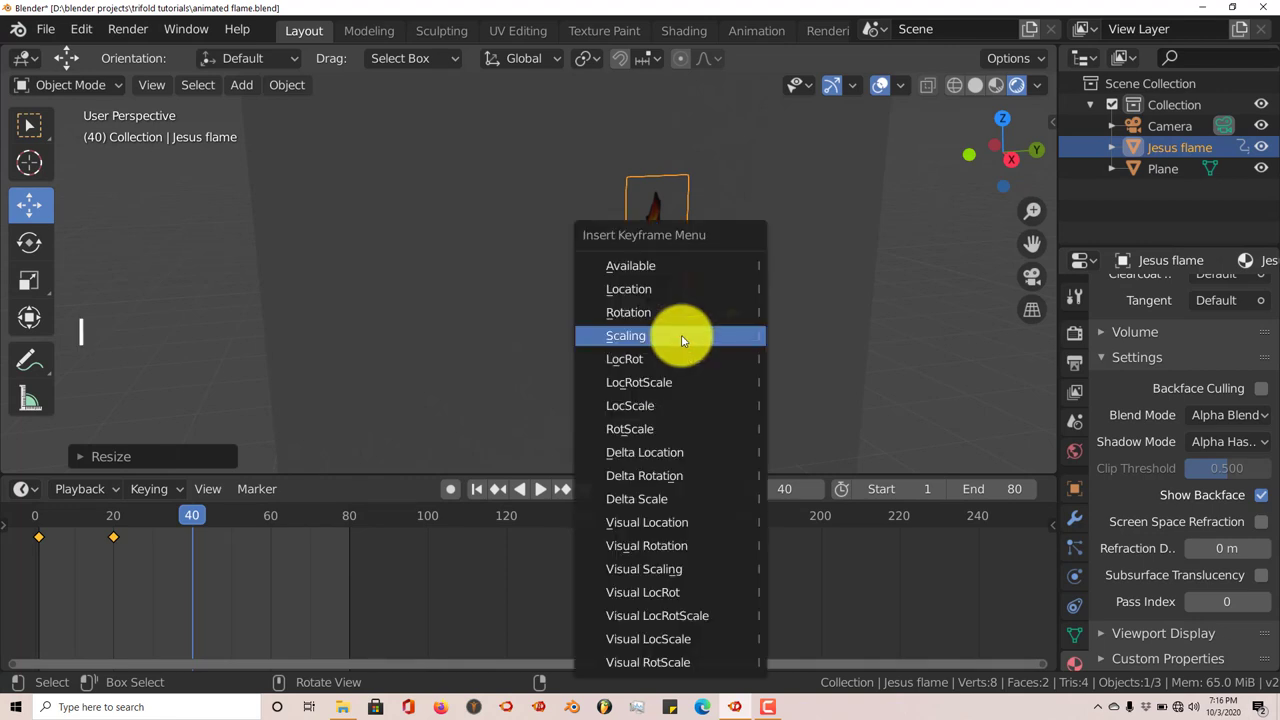
{"action": "left_click", "coordinate": [275, 528]}
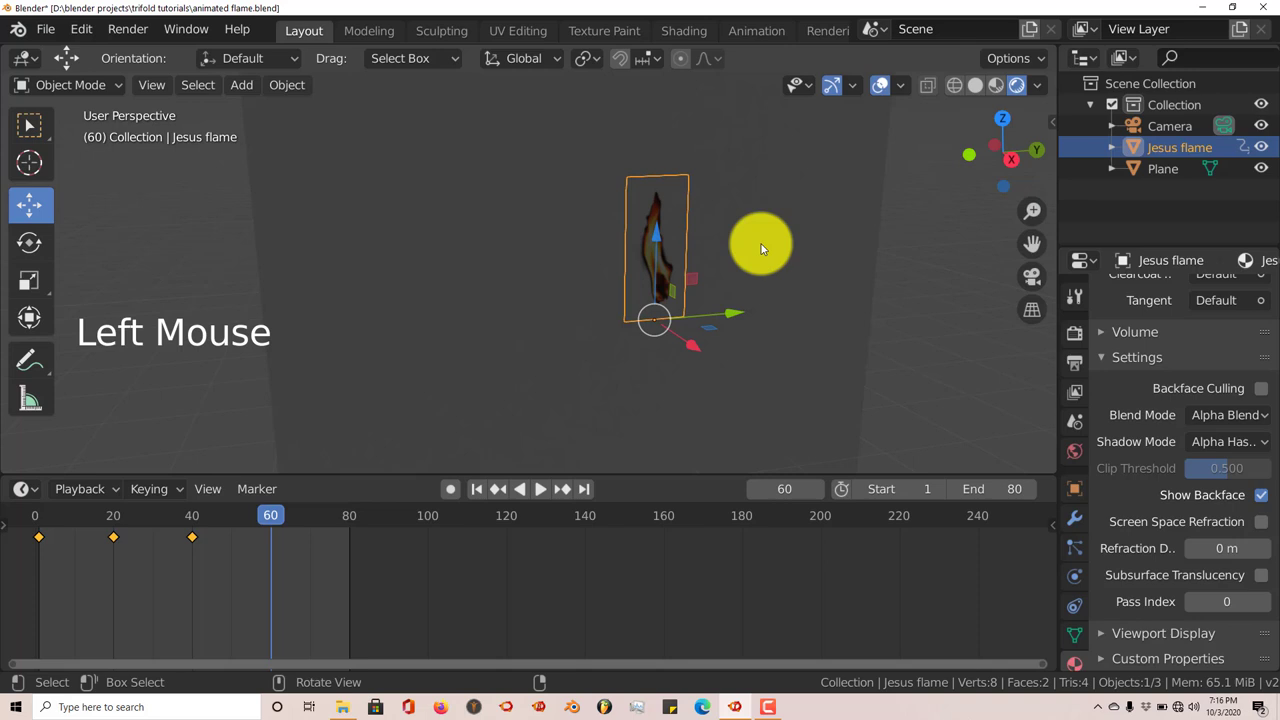
{"action": "key", "text": "s"}
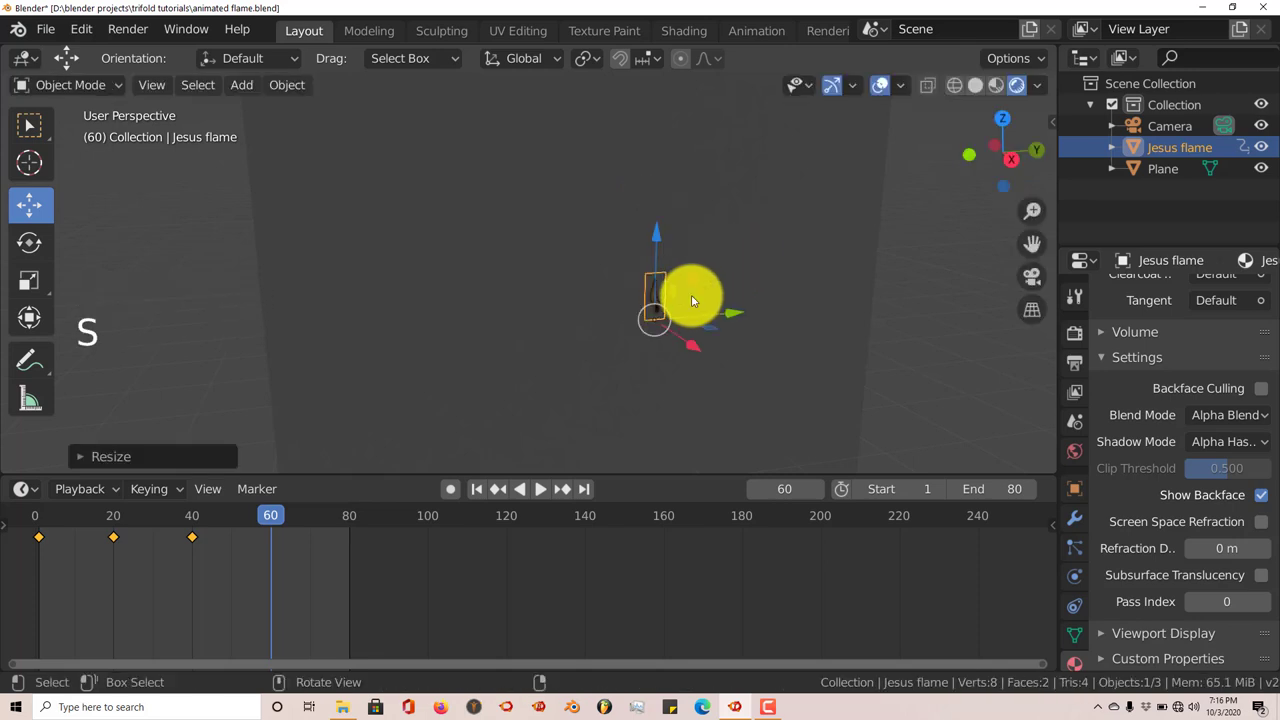
{"action": "key", "text": "i"}
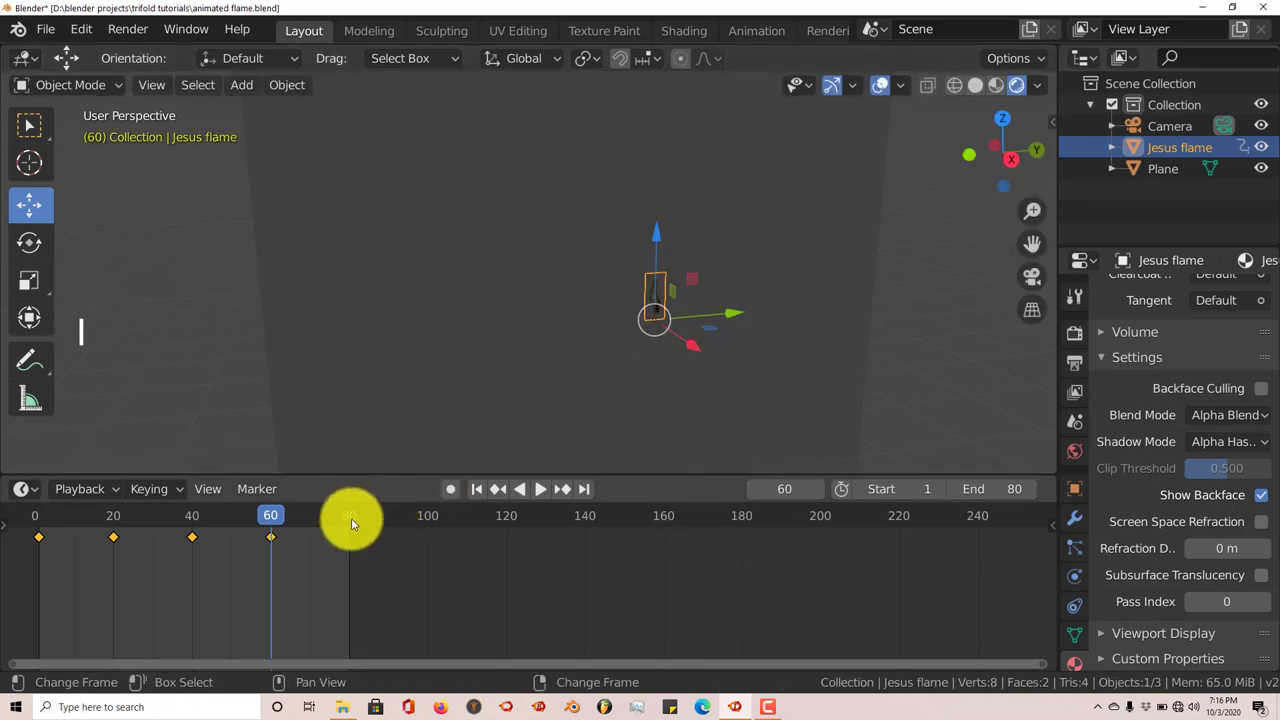
{"action": "left_click", "coordinate": [354, 523]}
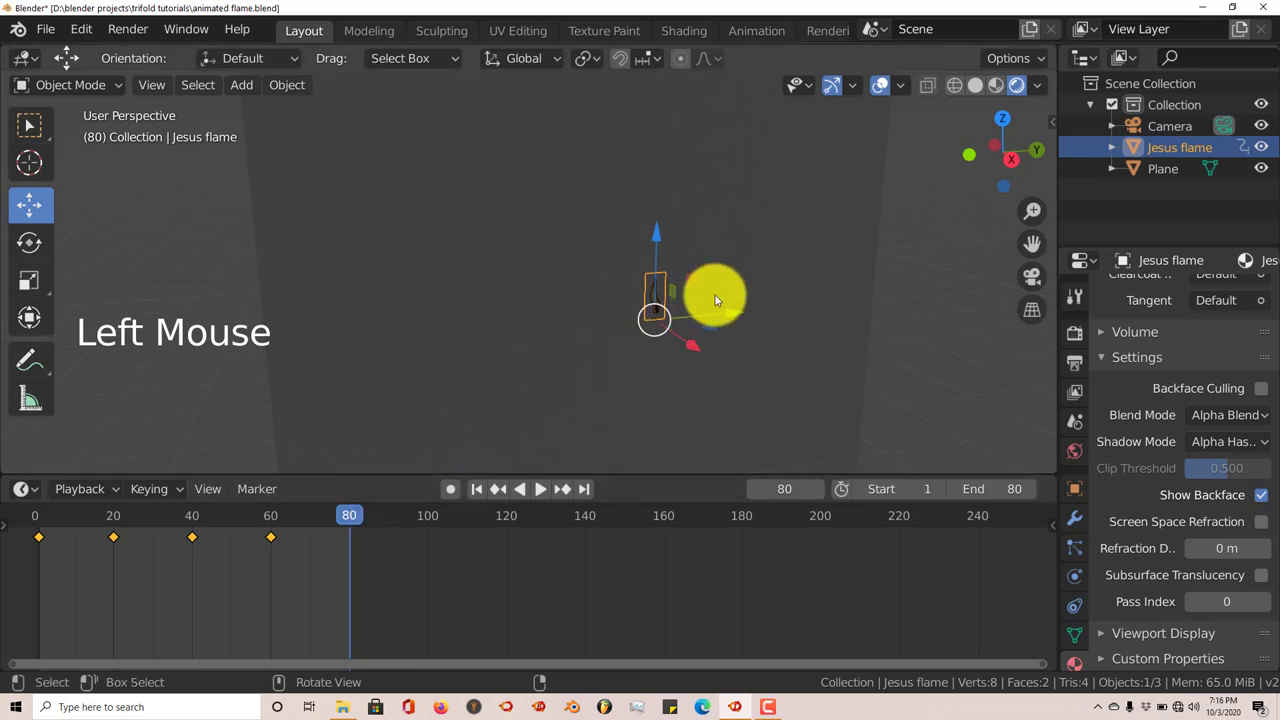
{"action": "key", "text": "s"}
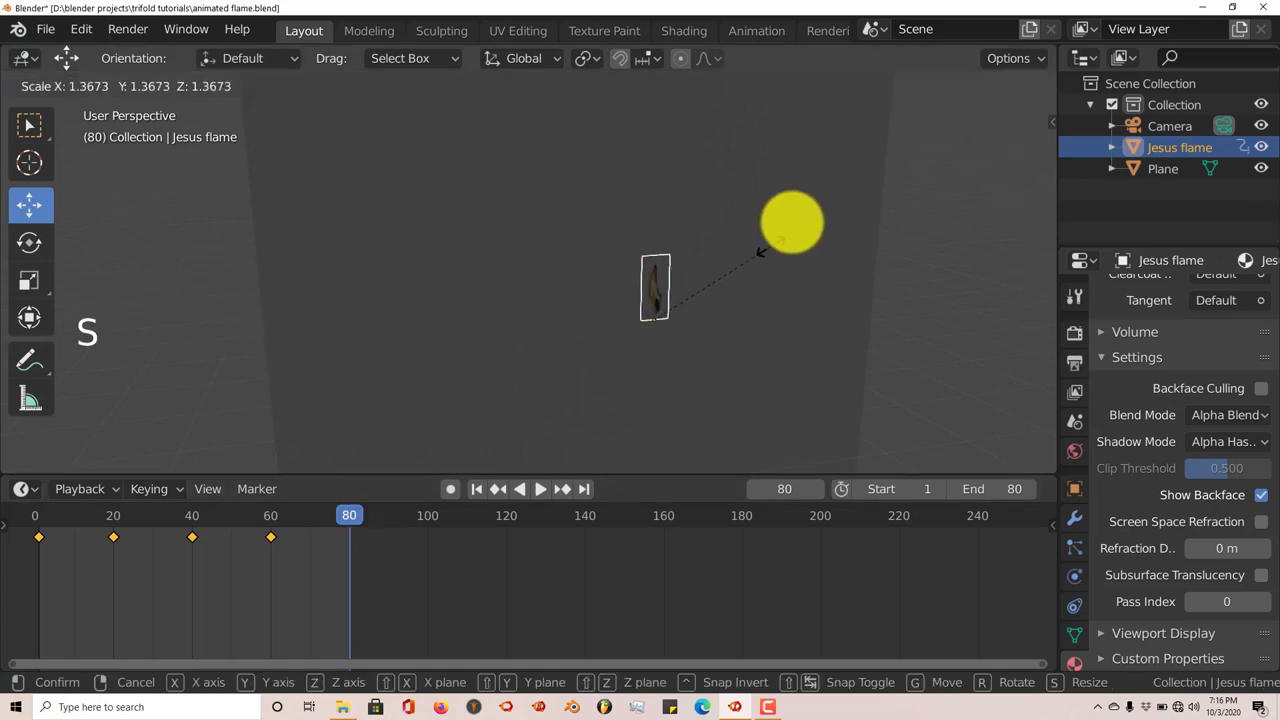
Record the frame-80 scale key, then enable High Bitdepth in the render Shadows panel
{"action": "key", "text": "i"}
{"action": "scroll", "scroll_direction": "up", "scroll_amount": 3}
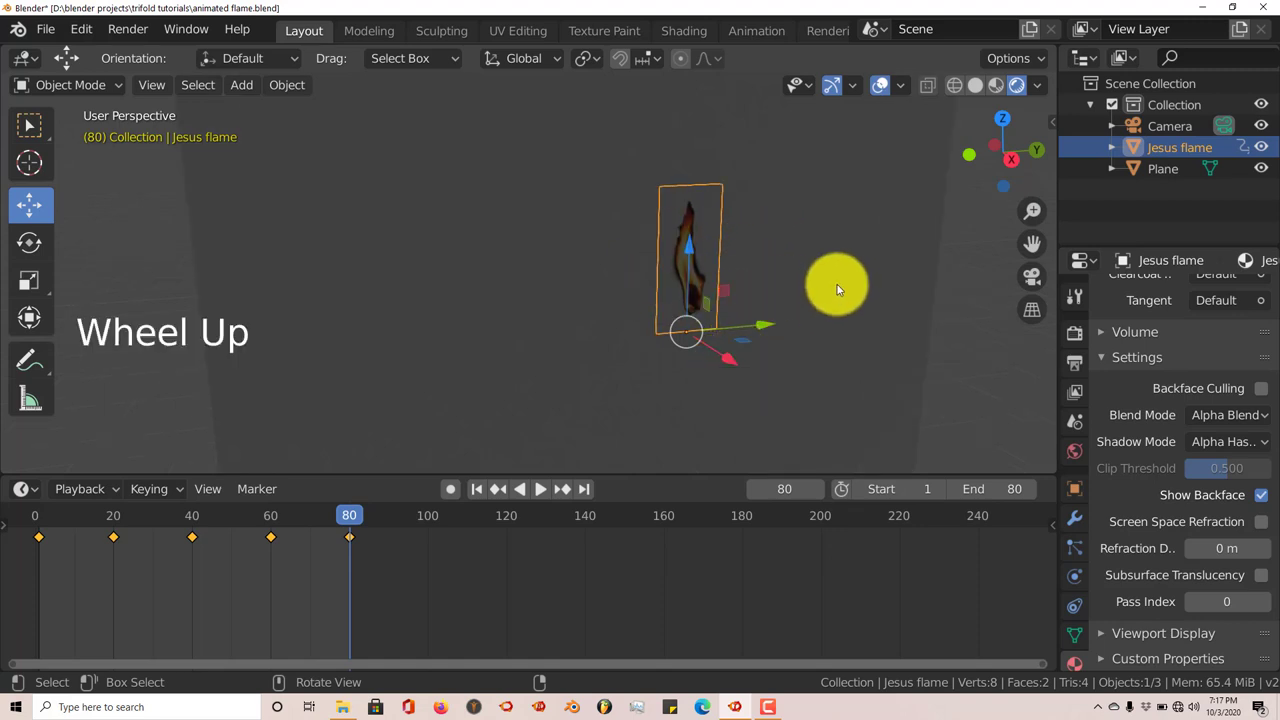
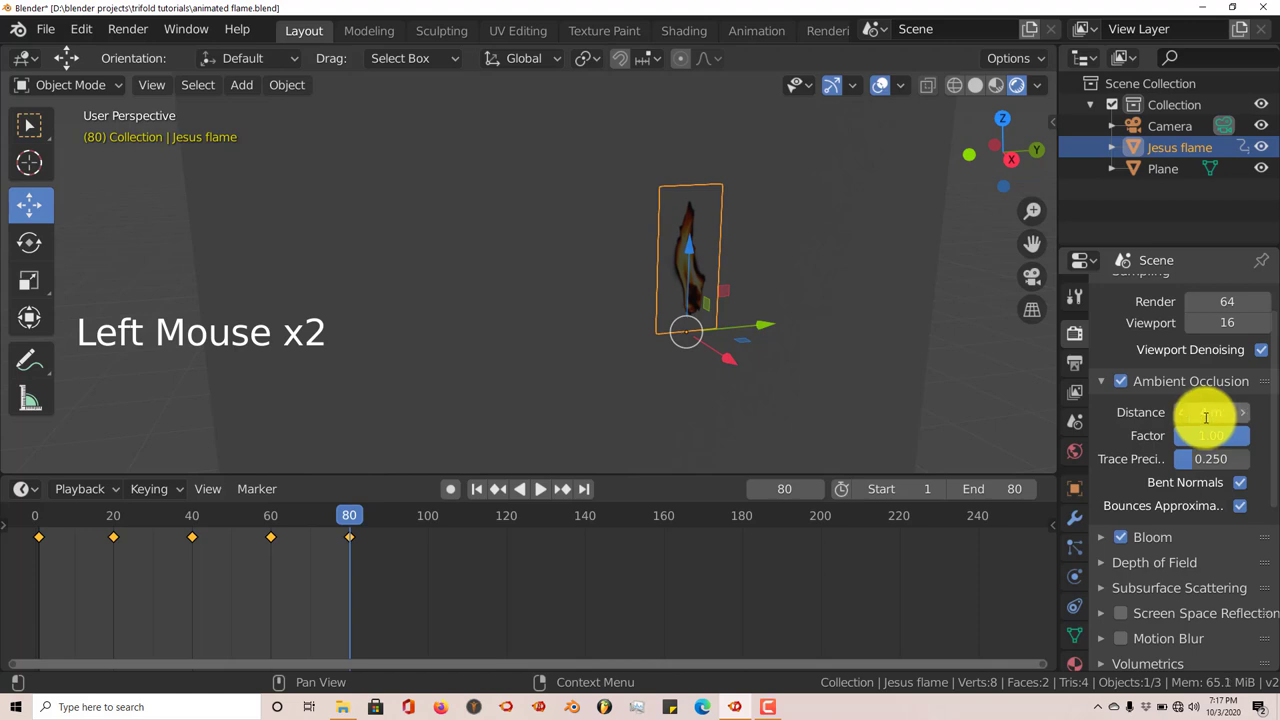
{"action": "scroll", "scroll_direction": "down", "scroll_amount": 3}
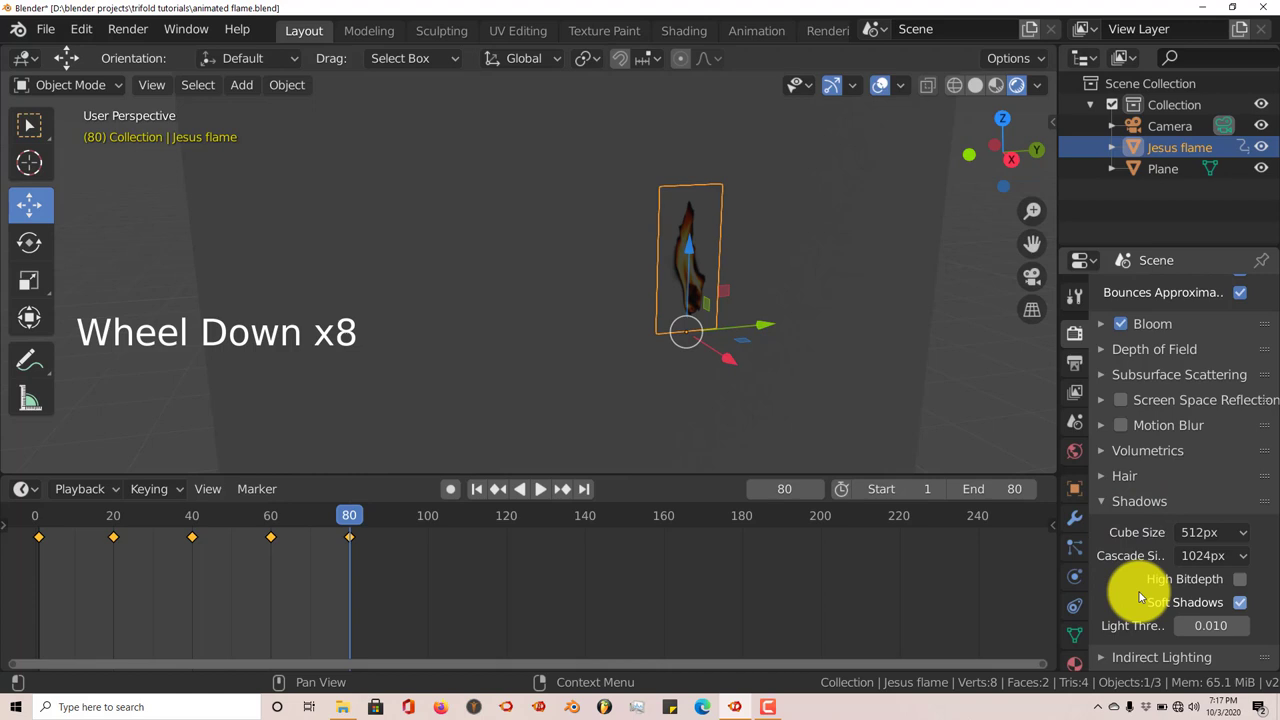
{"action": "left_click", "coordinate": [1245, 583]}
{"action": "scroll", "scroll_direction": "up", "scroll_amount": 3}
{"action": "middle_click", "coordinate": [779, 327]}
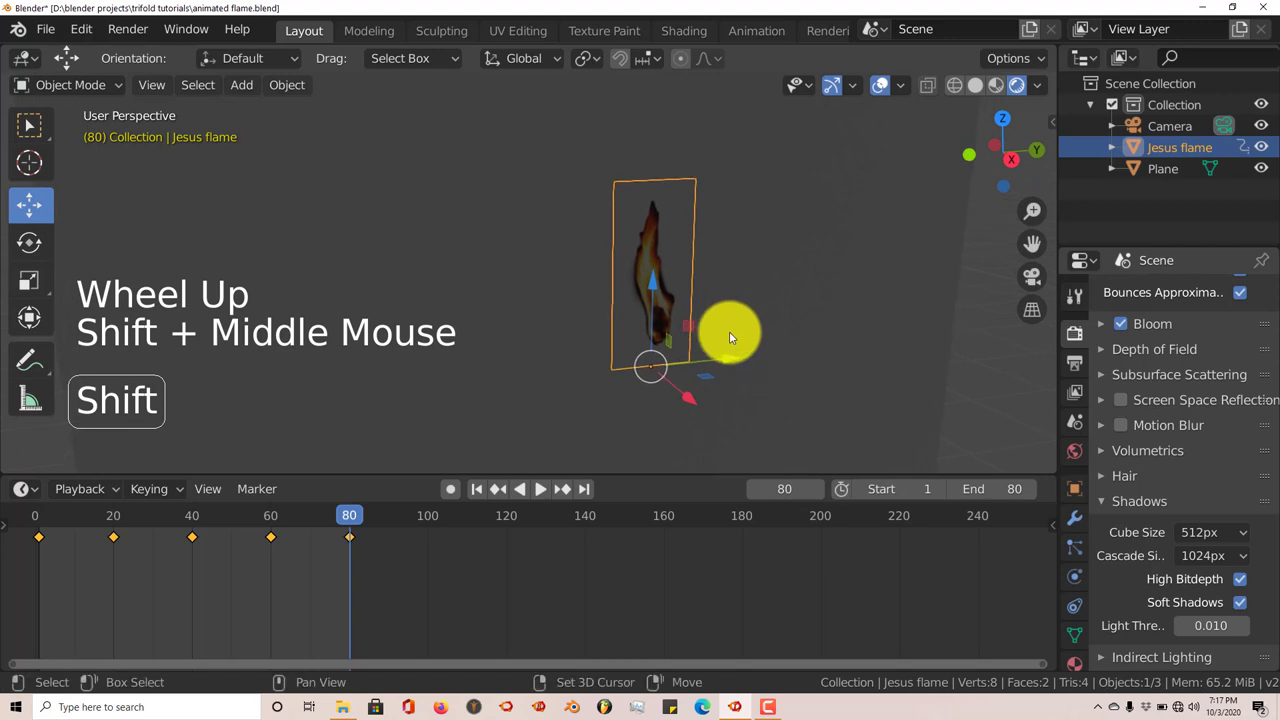
{"action": "left_click", "coordinate": [488, 494]}
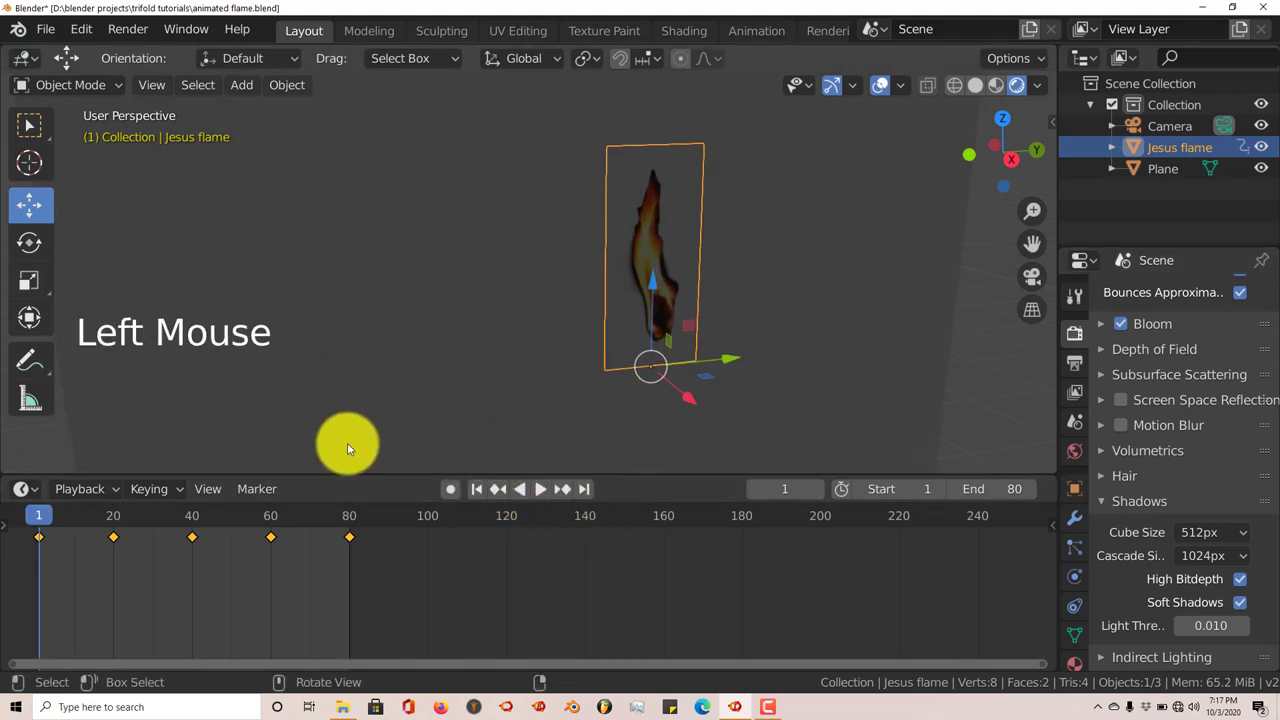
{"action": "left_click", "coordinate": [541, 491]}
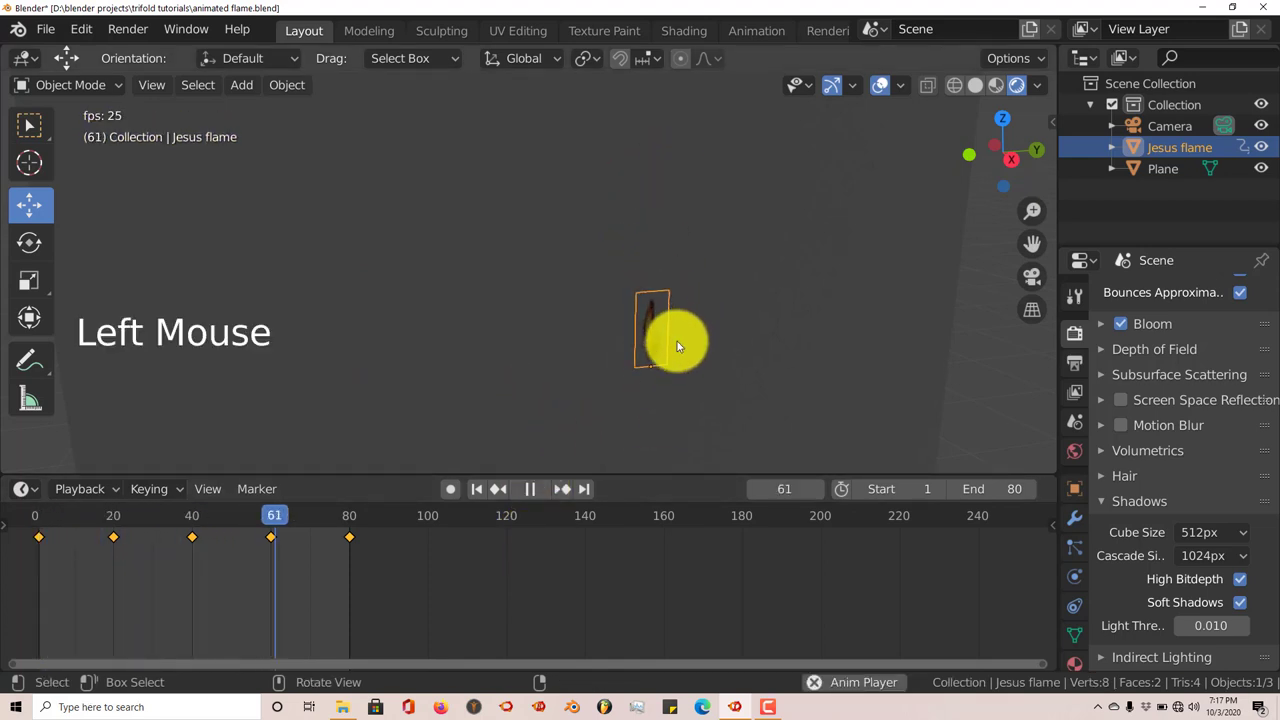
{"action": "left_click", "coordinate": [536, 492]}
{"action": "left_click", "coordinate": [483, 492]}
{"action": "scroll", "scroll_direction": "down", "scroll_amount": 3}
{"action": "middle_click", "coordinate": [655, 325]}
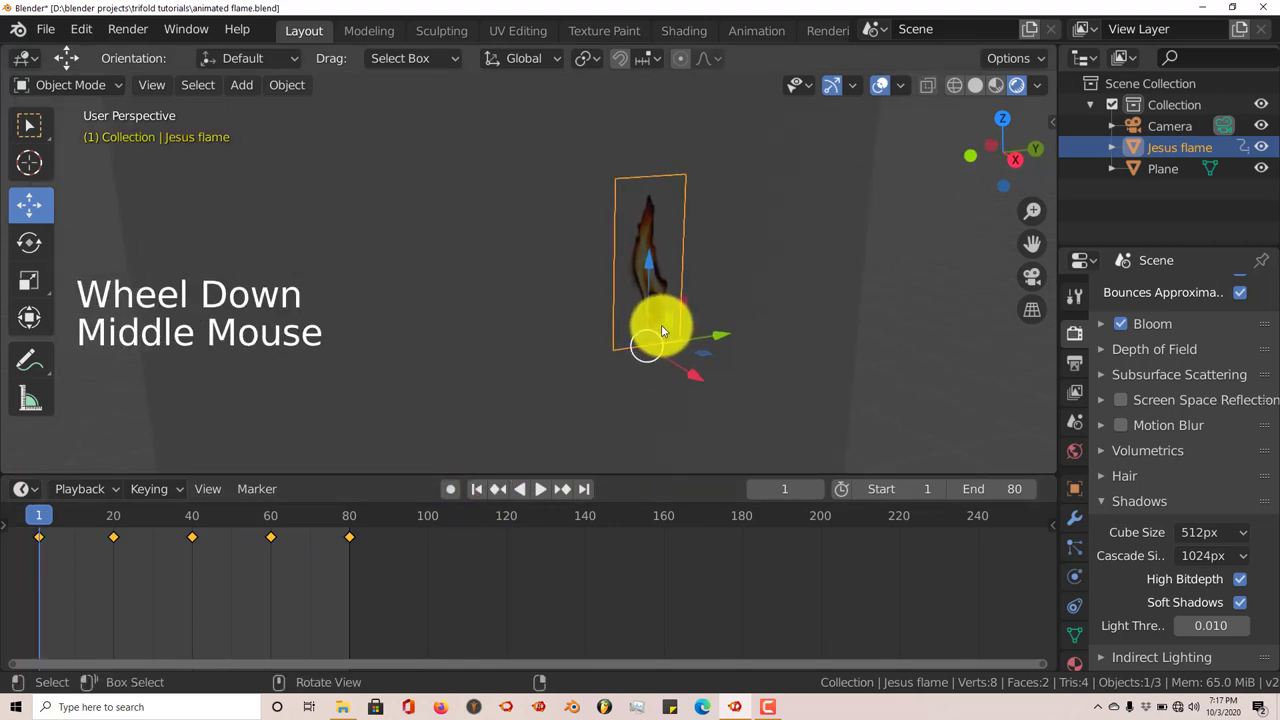
Turn the left area into a Graph Editor listing Jesus flame's transform channels
{"action": "scroll", "scroll_direction": "up", "scroll_amount": 3}
{"action": "scroll", "scroll_direction": "down", "scroll_amount": 3}
{"action": "scroll", "scroll_direction": "down", "scroll_amount": 3}
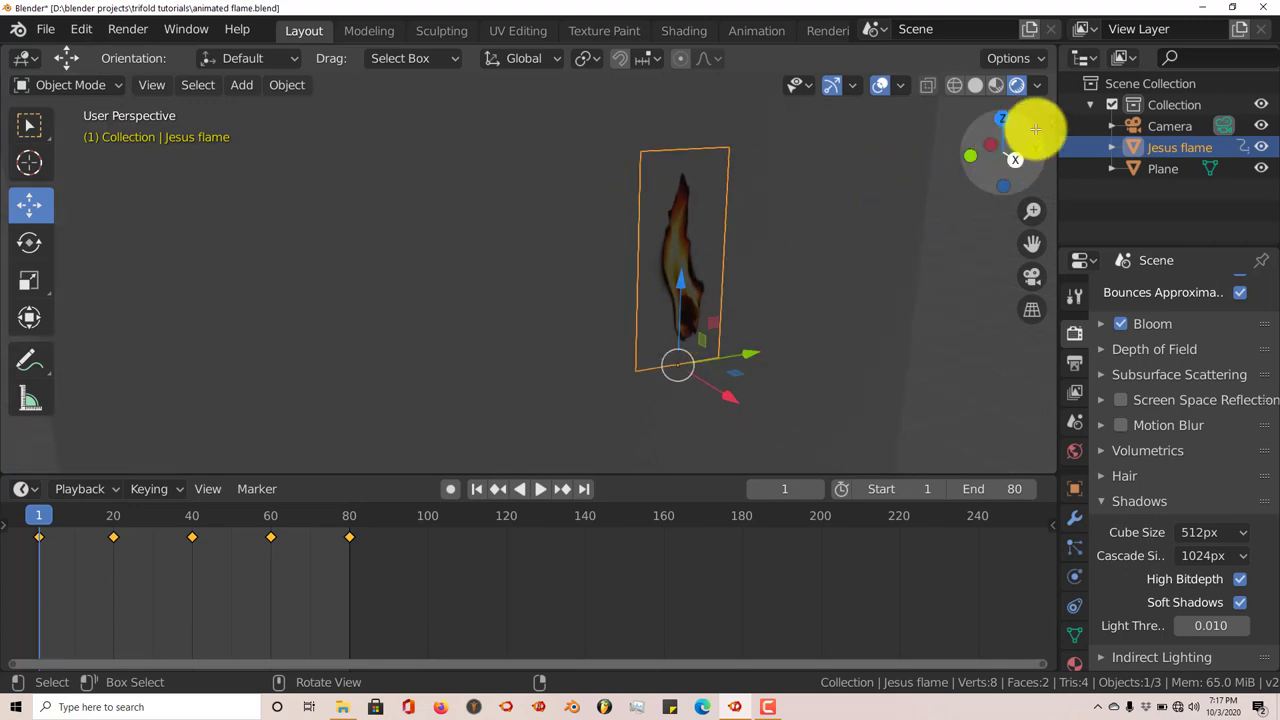
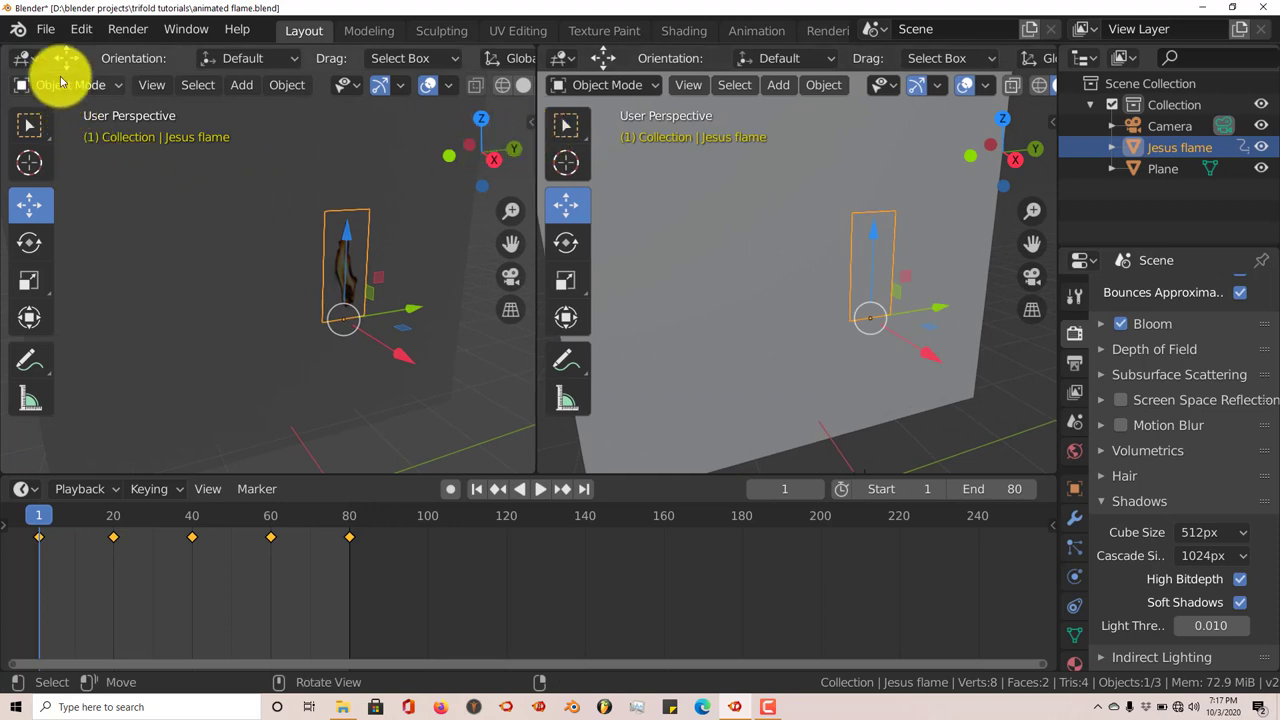
{"action": "left_click", "coordinate": [38, 65]}
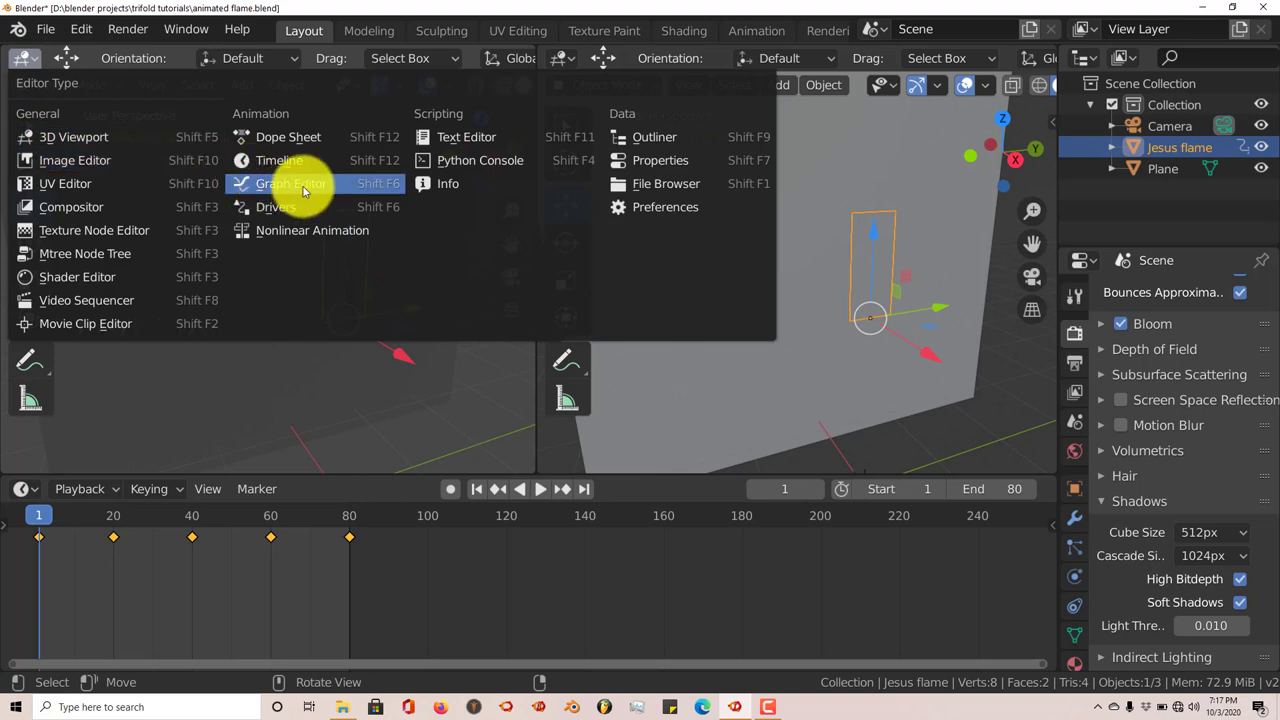
{"action": "scroll", "scroll_direction": "up", "scroll_amount": 3}
{"action": "scroll", "scroll_direction": "down", "scroll_amount": 3}
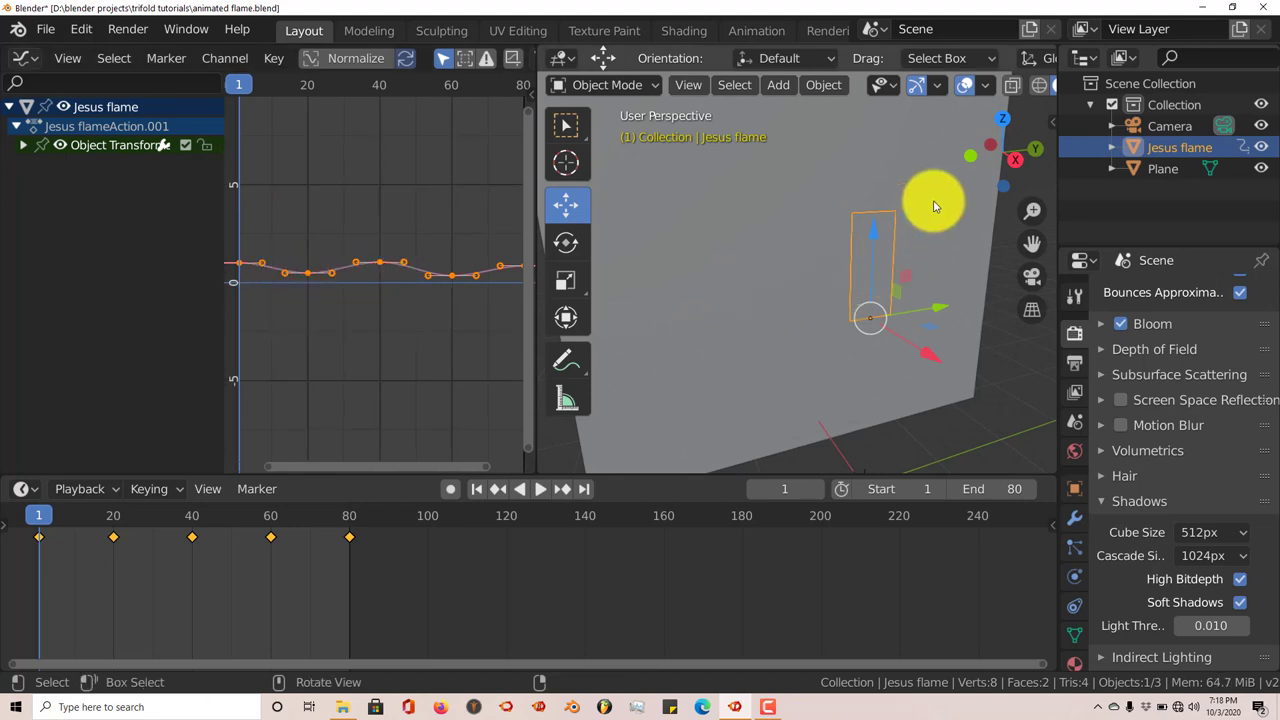
{"action": "scroll", "scroll_direction": "down", "scroll_amount": 3}
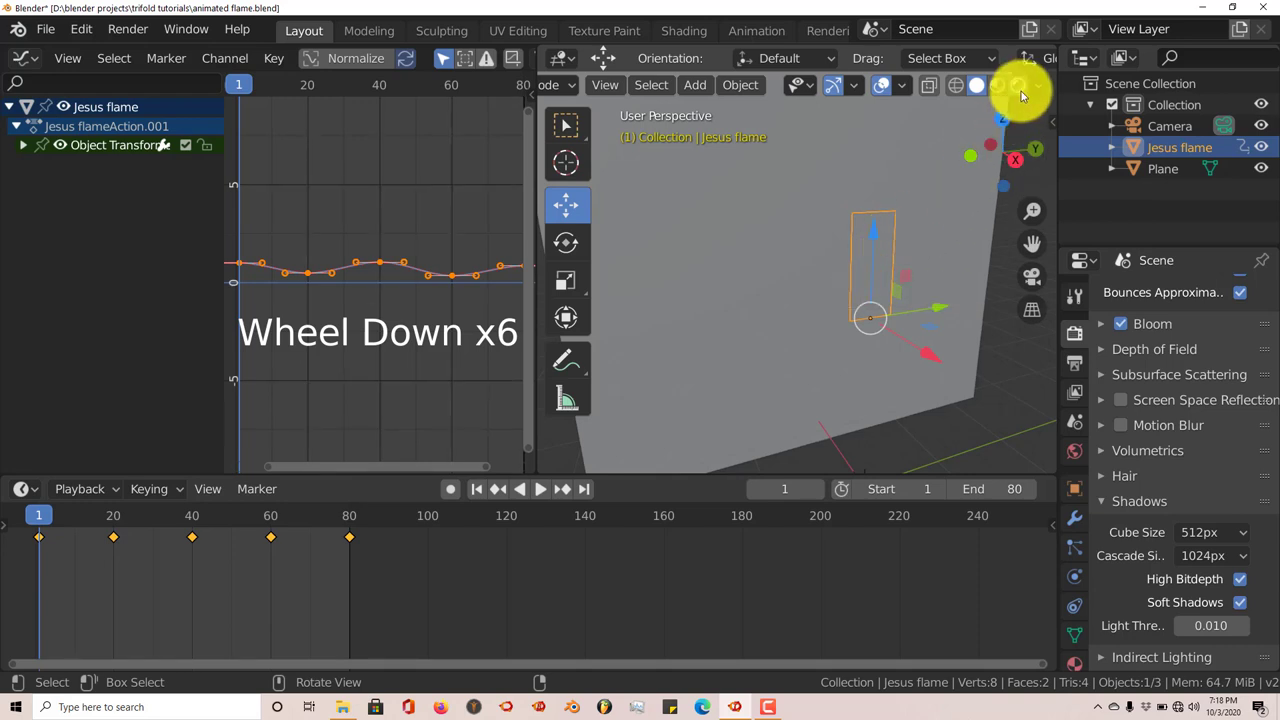
Show the Graph Editor sidebar's Modifiers options for the flame's animation curves
{"action": "left_click", "coordinate": [1024, 94]}
{"action": "scroll", "scroll_direction": "down", "scroll_amount": 3}
{"action": "scroll", "scroll_direction": "down", "scroll_amount": 3}
{"action": "scroll", "scroll_direction": "up", "scroll_amount": 3}
{"action": "left_click", "coordinate": [176, 68]}
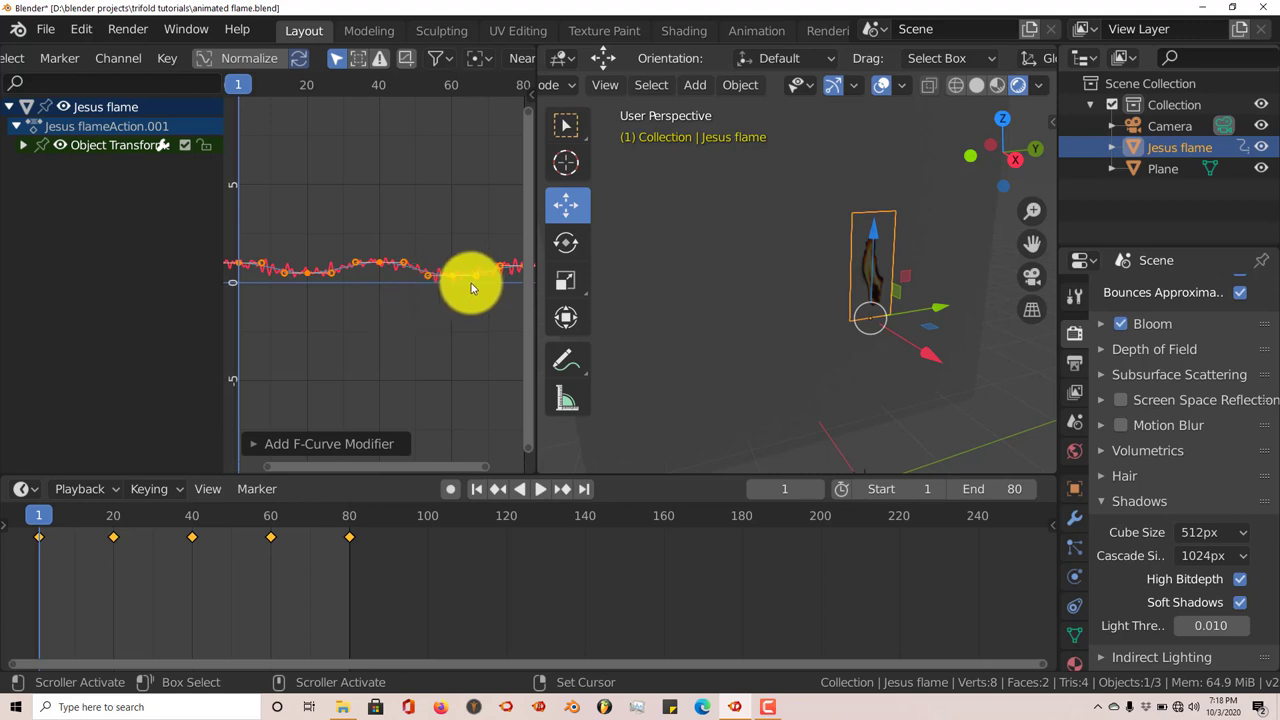
{"action": "scroll", "scroll_direction": "up", "scroll_amount": 3}
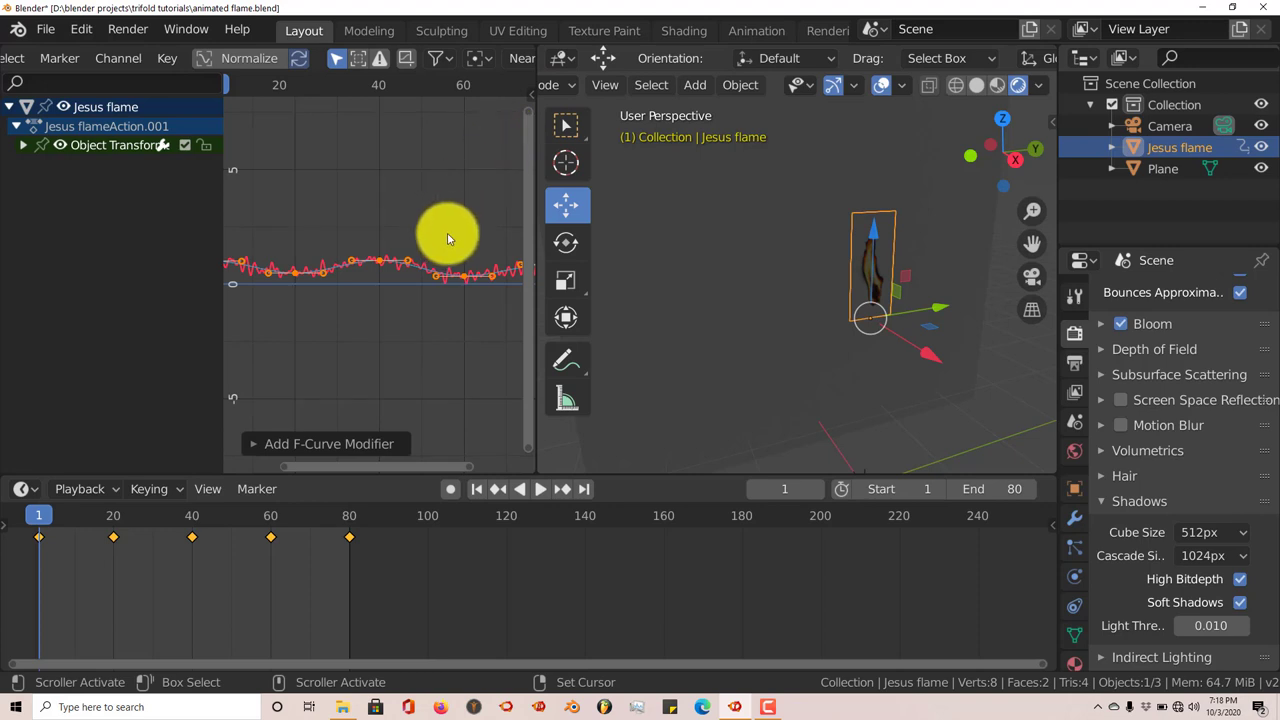
{"action": "scroll", "scroll_direction": "down", "scroll_amount": 3}
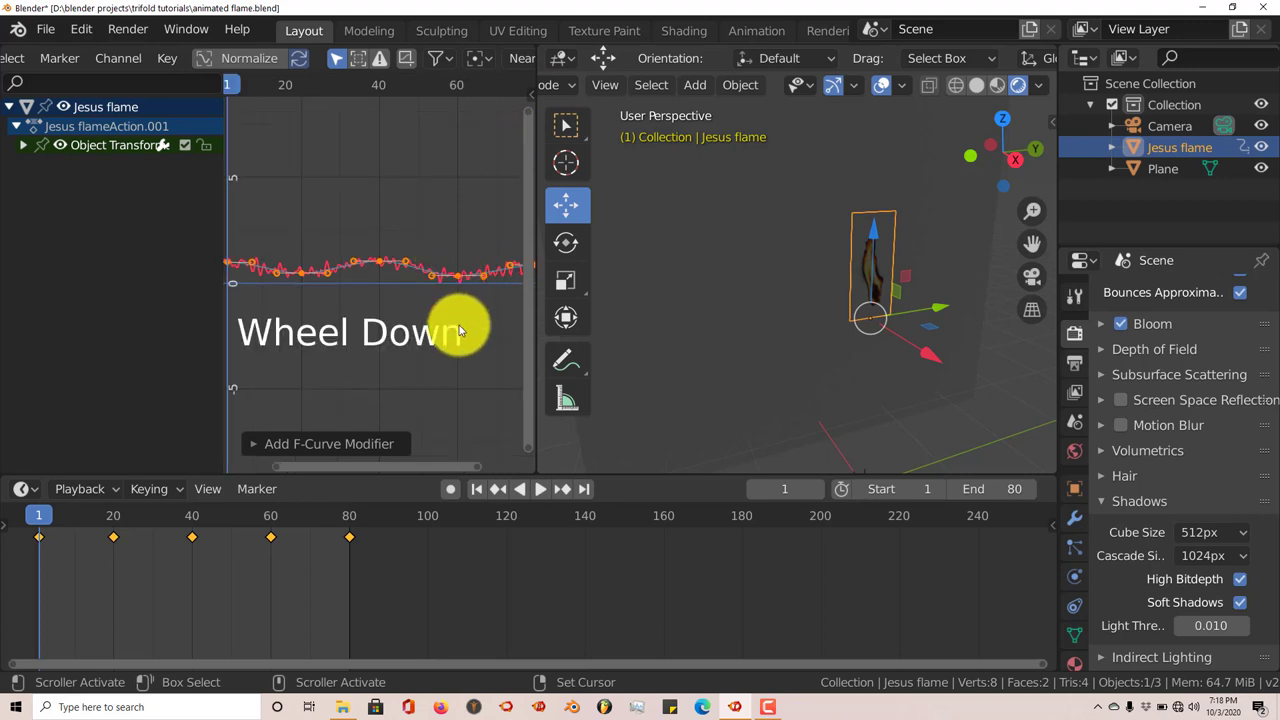
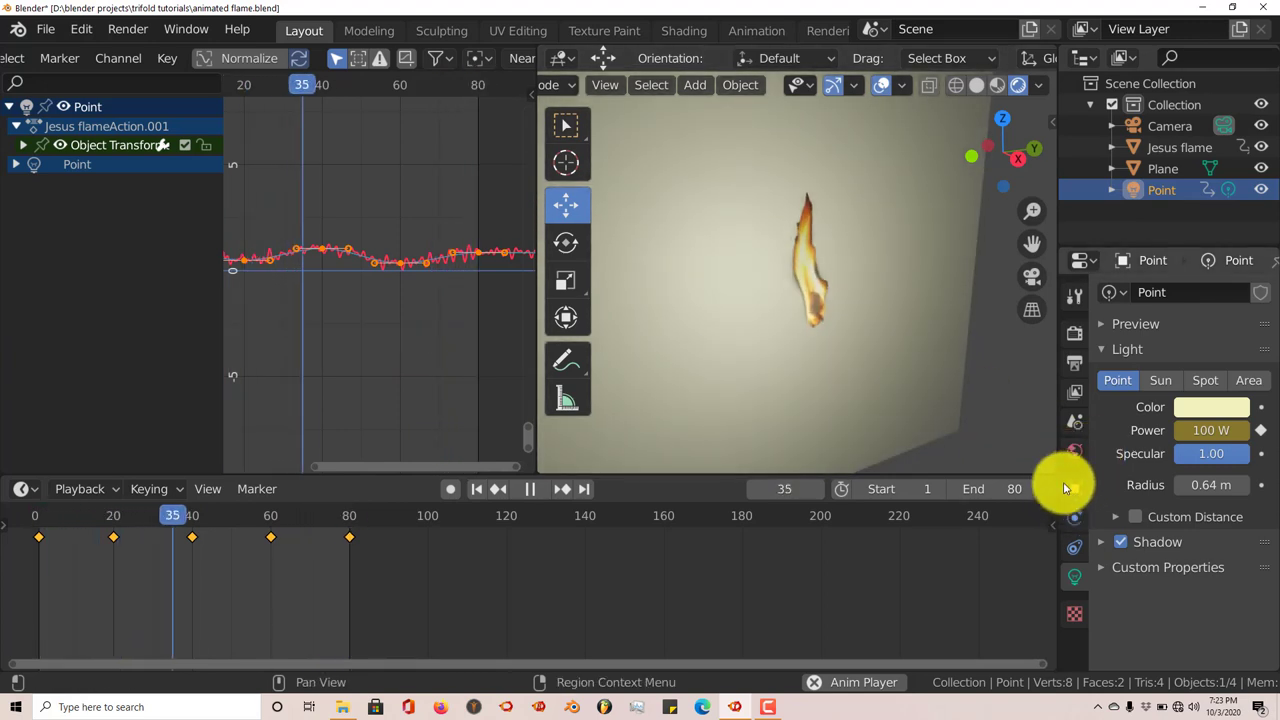
Set the World surface colour to near black so only the lit flame and wall show
{"action": "left_click", "coordinate": [1084, 459]}
{"action": "left_click", "coordinate": [1206, 435]}
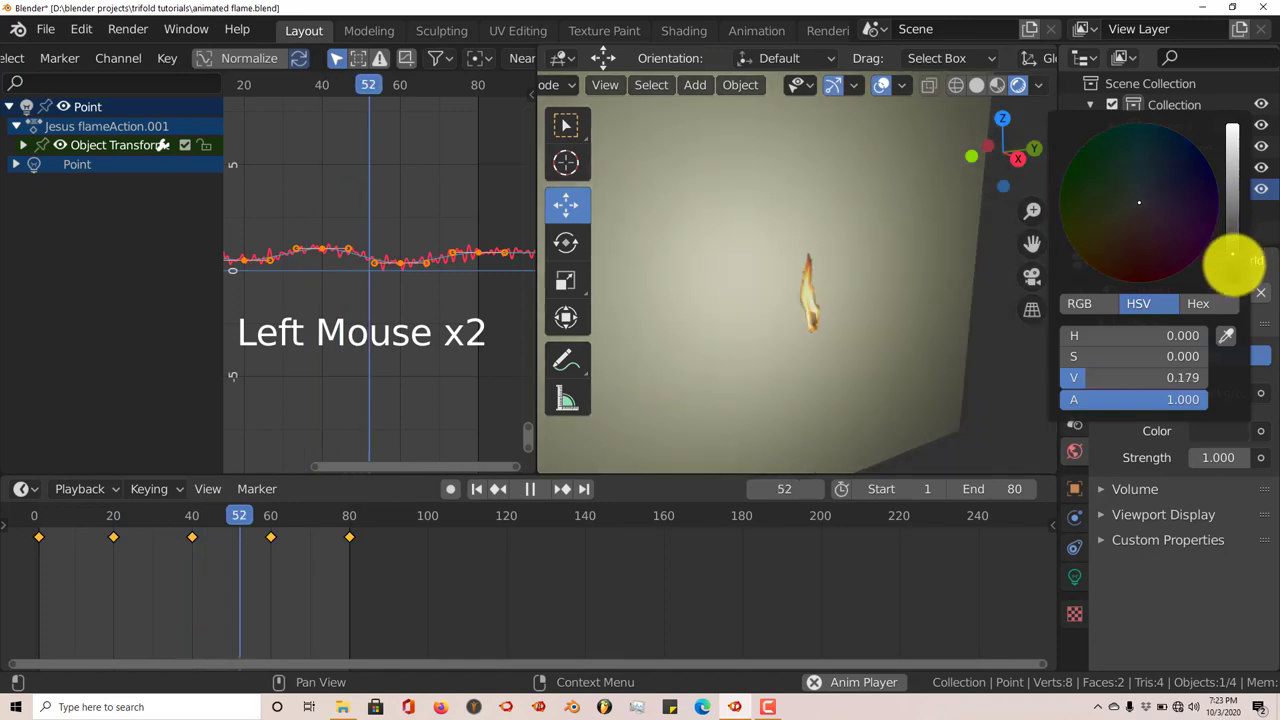
{"action": "scroll", "scroll_direction": "down", "scroll_amount": 3}
{"action": "scroll", "scroll_direction": "down", "scroll_amount": 3}
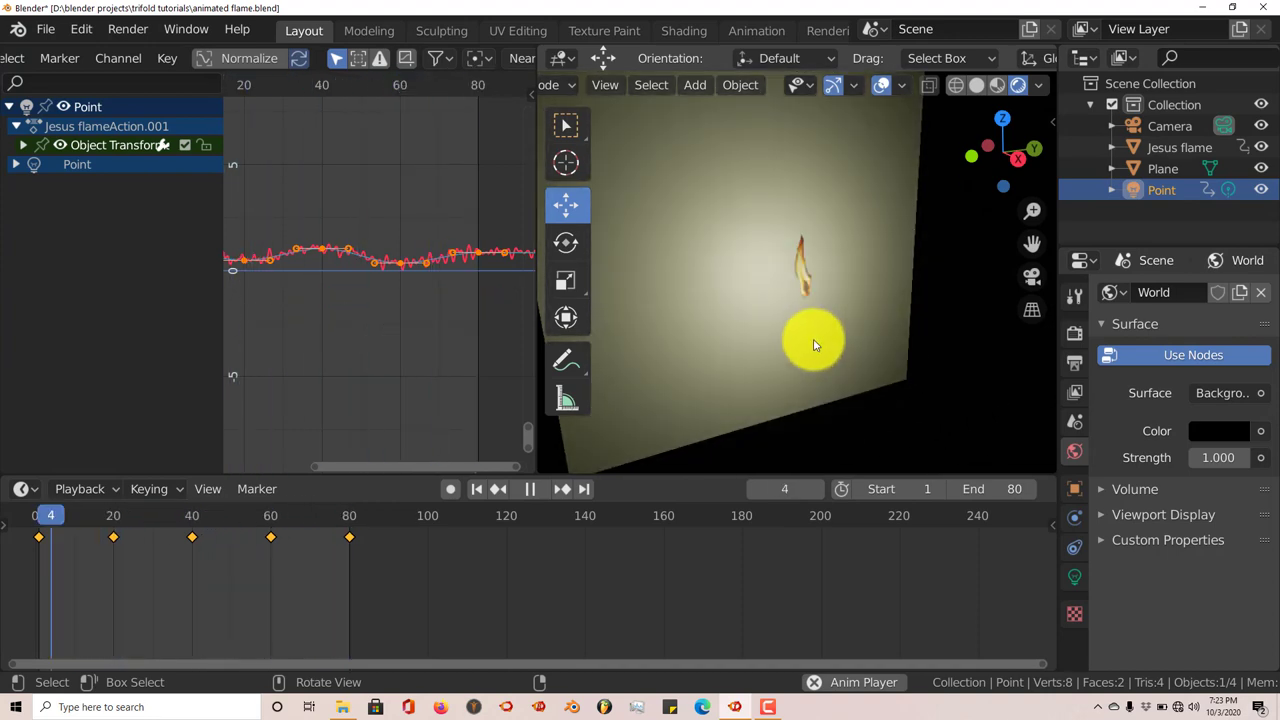
{"action": "scroll", "scroll_direction": "up", "scroll_amount": 3}
{"action": "middle_click", "coordinate": [831, 343]}
{"action": "scroll", "scroll_direction": "up", "scroll_amount": 3}
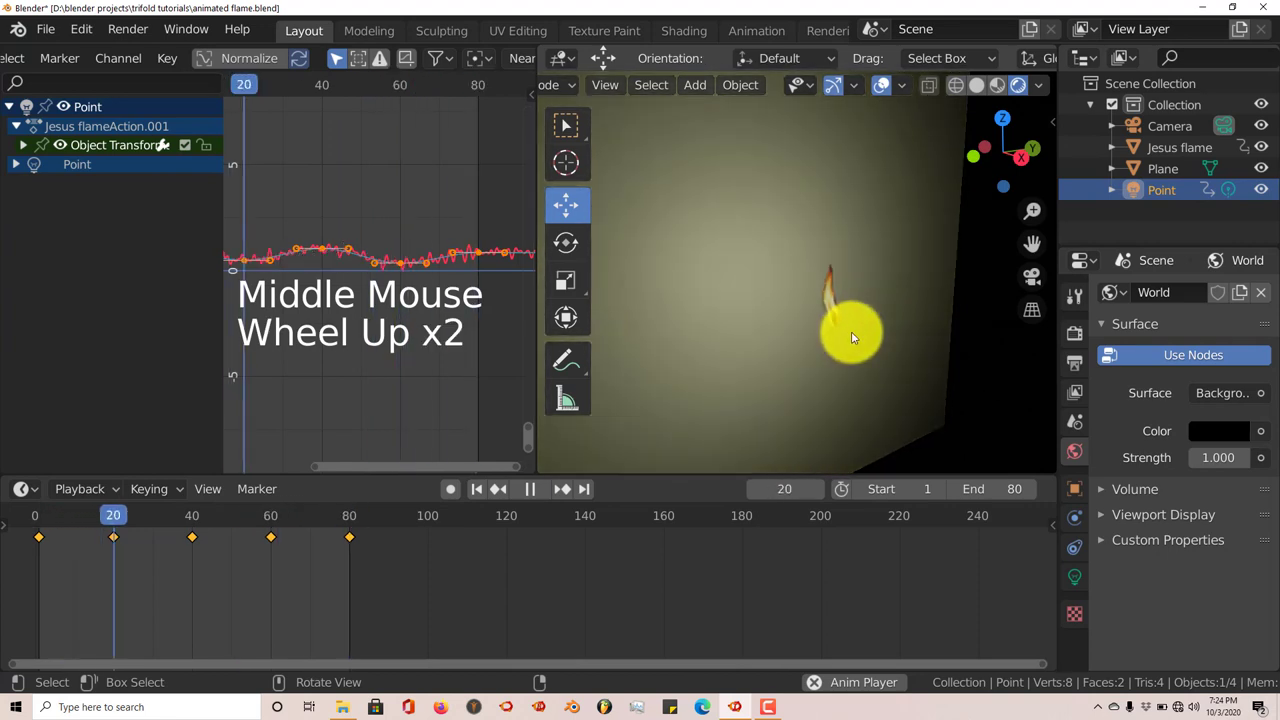